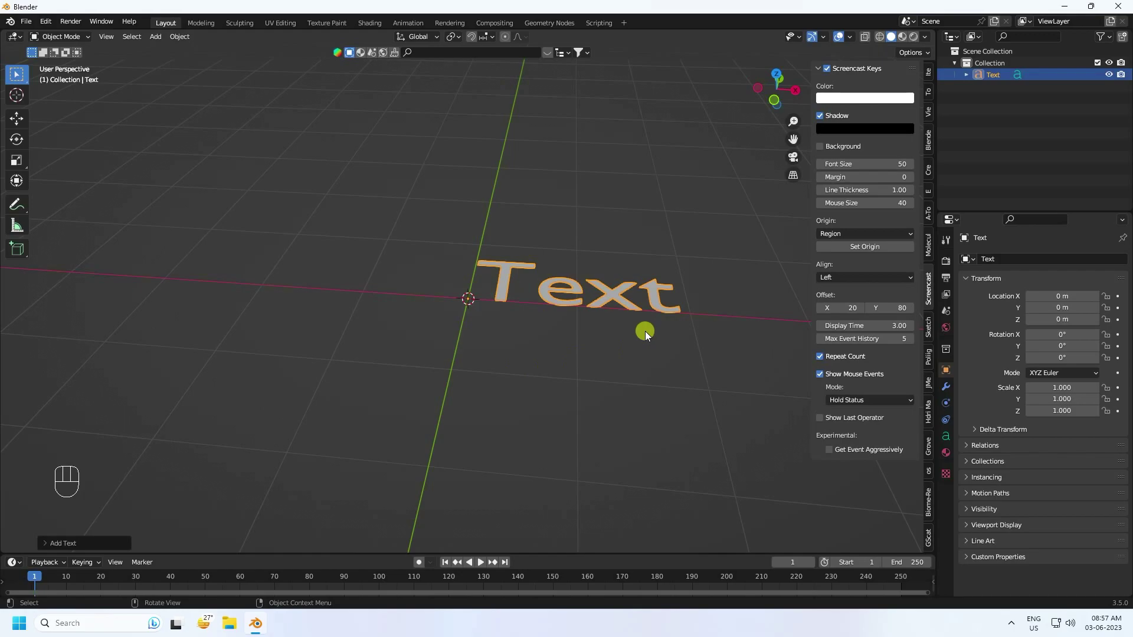
Edit the text object so it reads BUBBLE instead of the default Text
key(Tab)
key(BackSpace)
key(BackSpace)
key(BackSpace)
key(BackSpace)
key(b)
key(u)
key(b)
key(b)
key(l)
key(e)
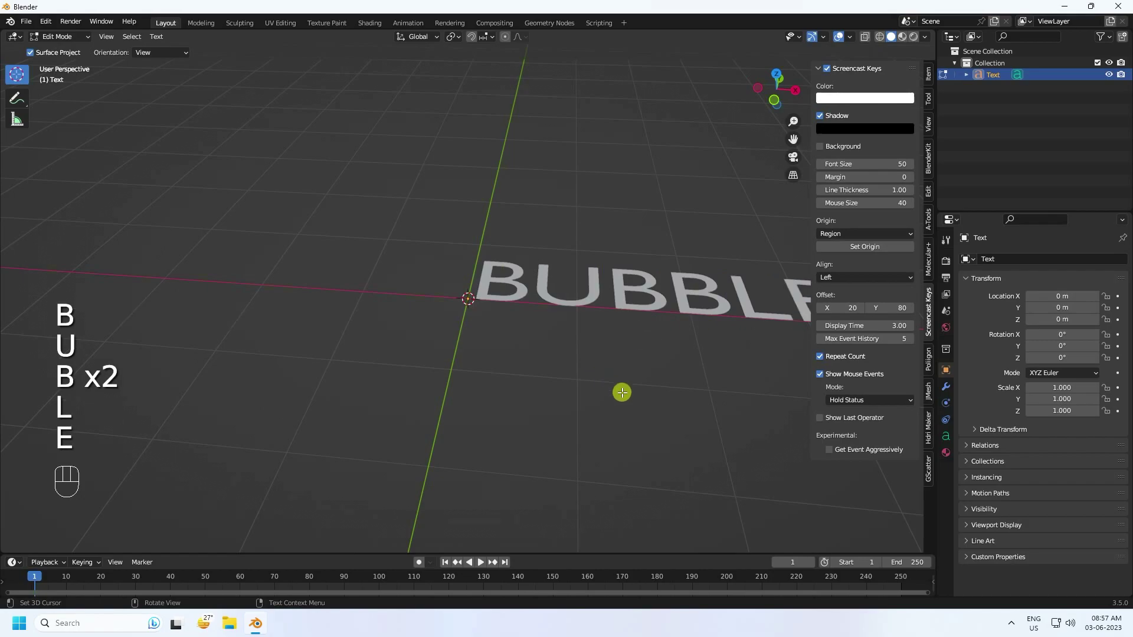
key(Tab)
Centre the word in the viewport and hide the screencast keys settings panel
scroll(down, 3)
scroll(up, 3)
drag(593, 299, 507, 305)
drag(501, 318, 507, 329)
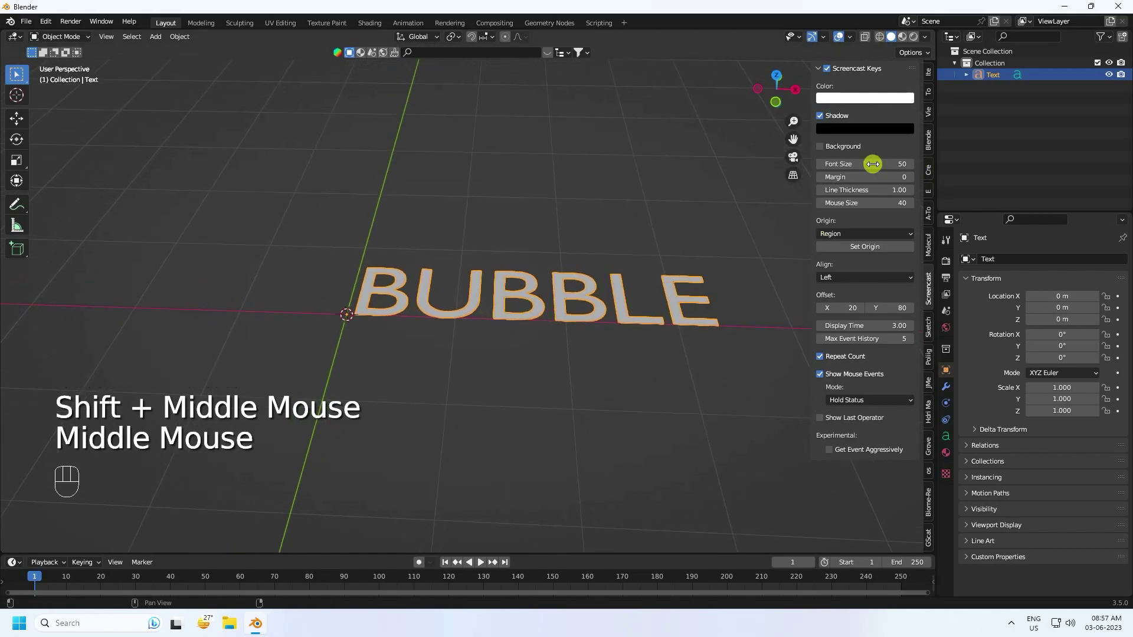
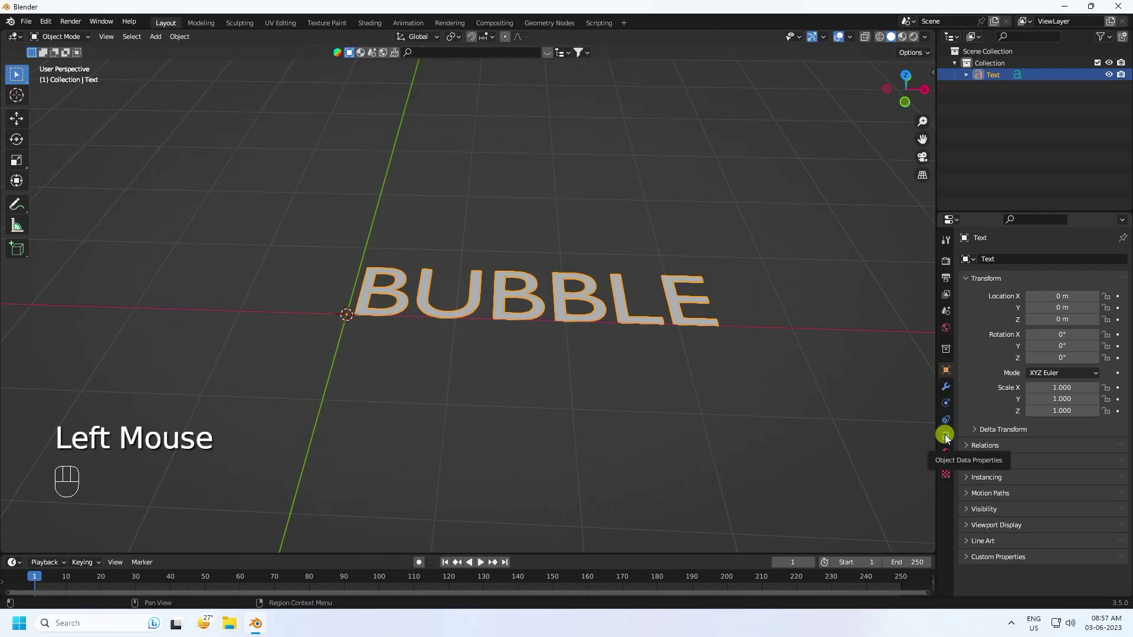
Set the text's paragraph horizontal alignment to Center in Object Data Properties
click(949, 439)
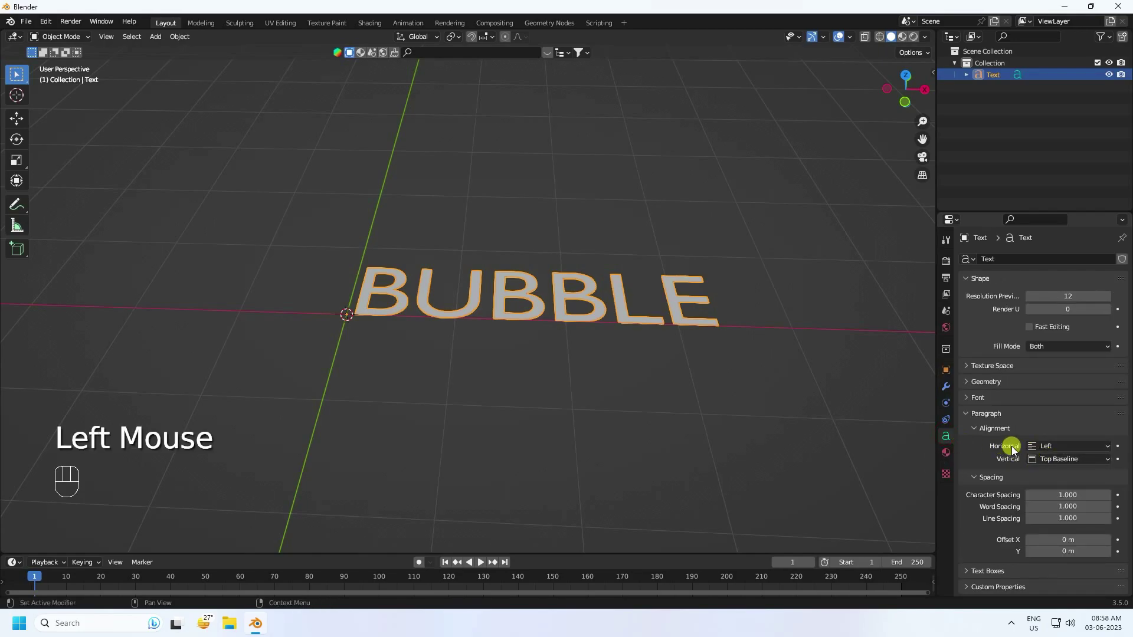
drag(1039, 448, 1042, 478)
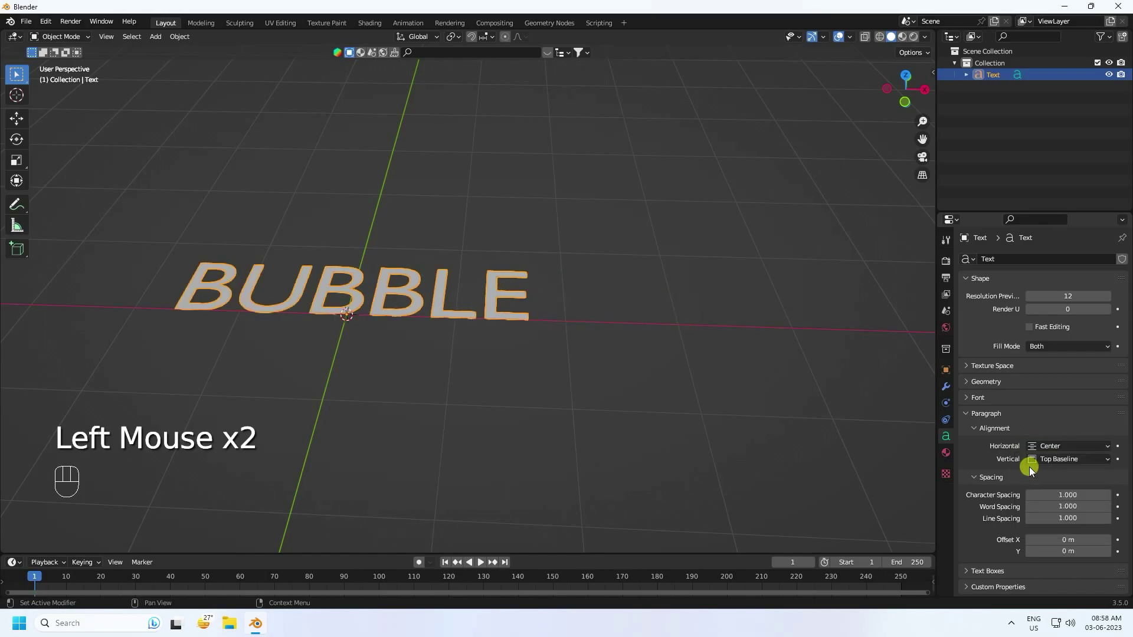
click(975, 403)
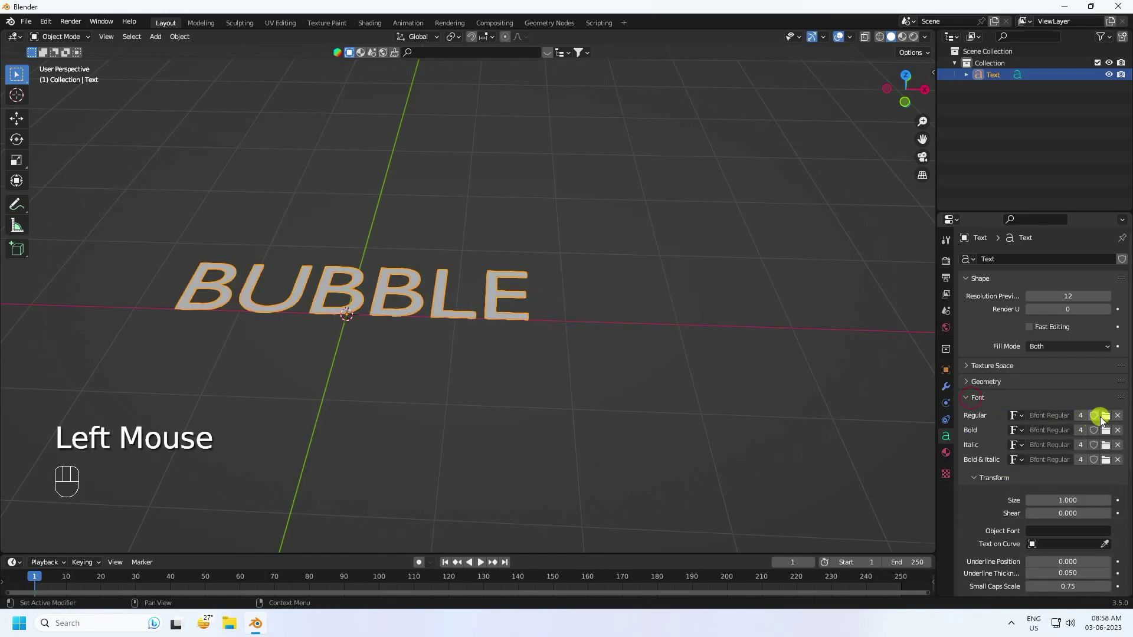
Load Arial Black as the text's regular font
click(1107, 420)
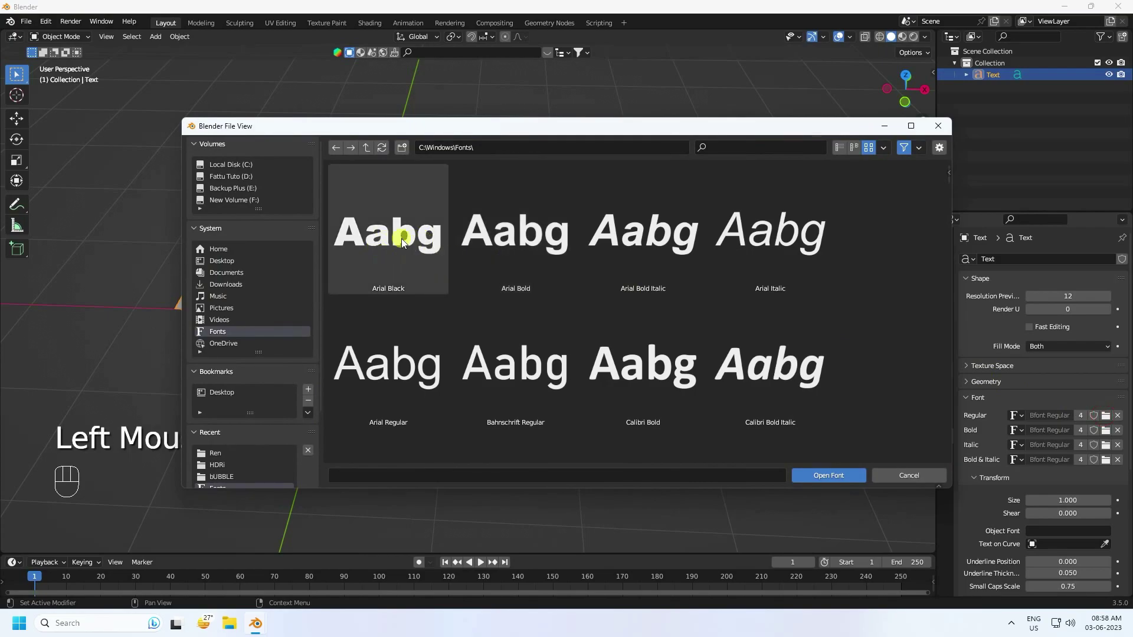
scroll(up, 3)
middle_click(344, 296)
drag(589, 343, 592, 327)
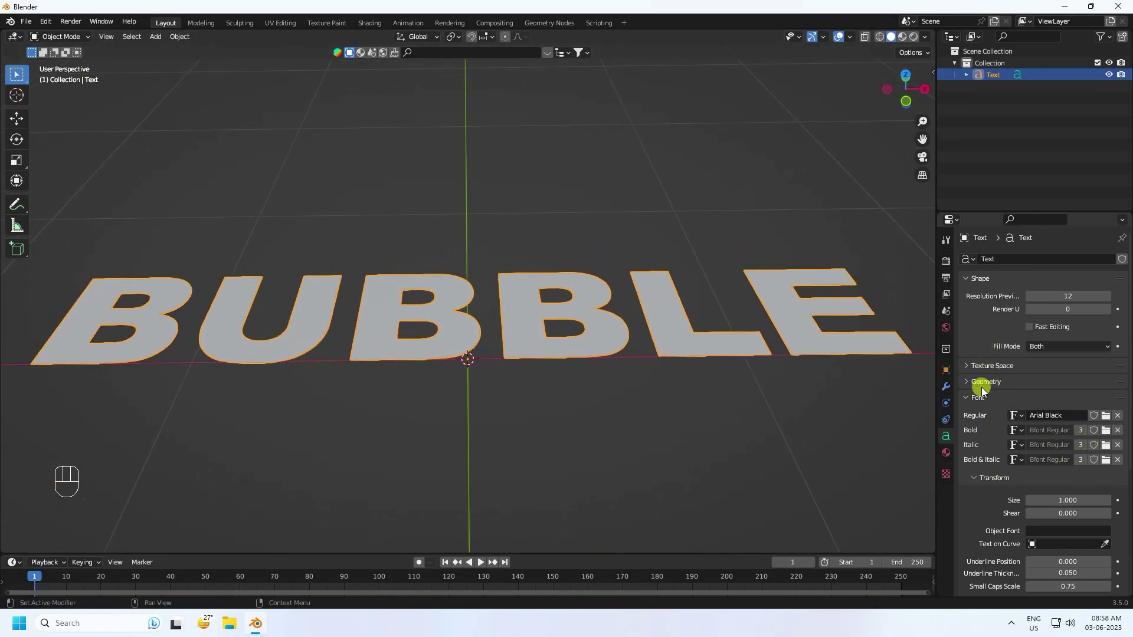
click(970, 387)
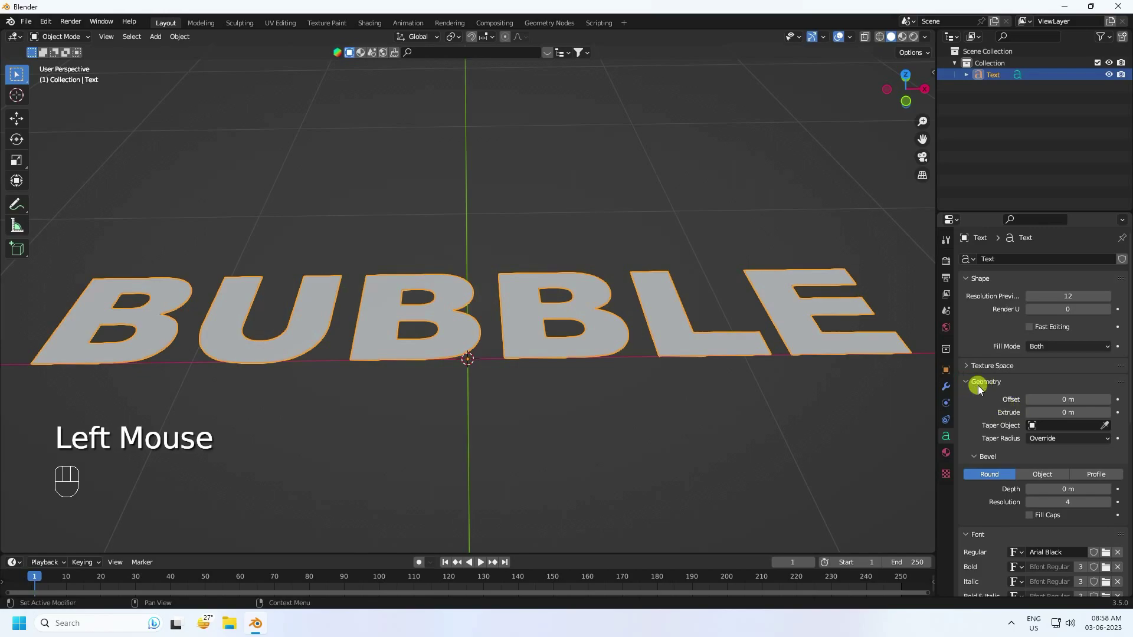
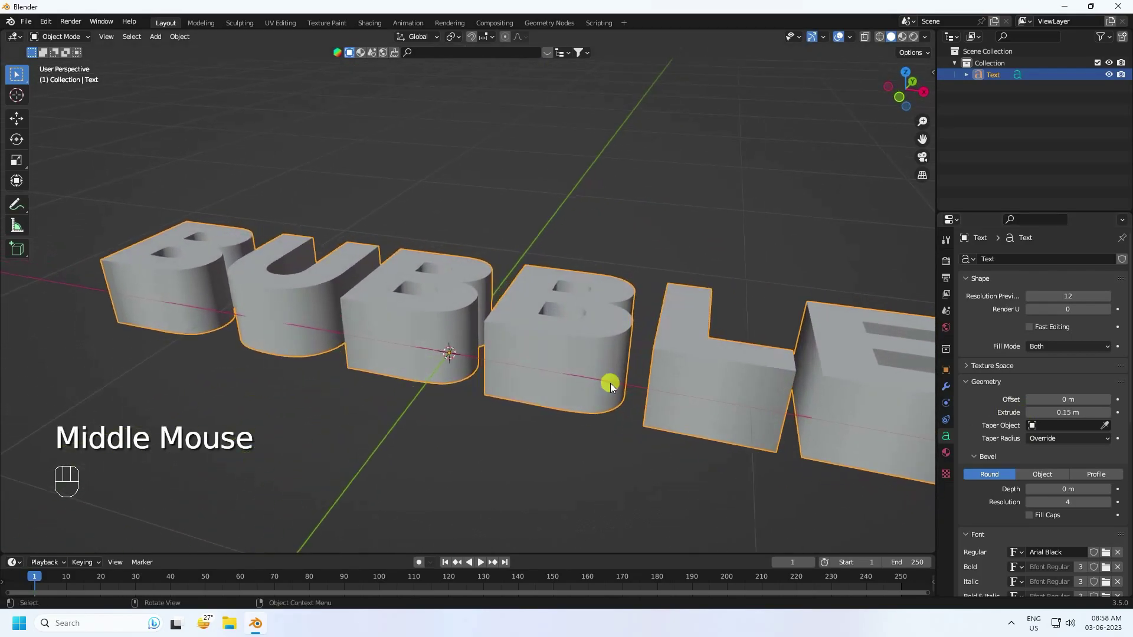
Set Extrude 0.15 m, Bevel Depth 0.02 m and Font Size 2, checking from front view
scroll(down, 3)
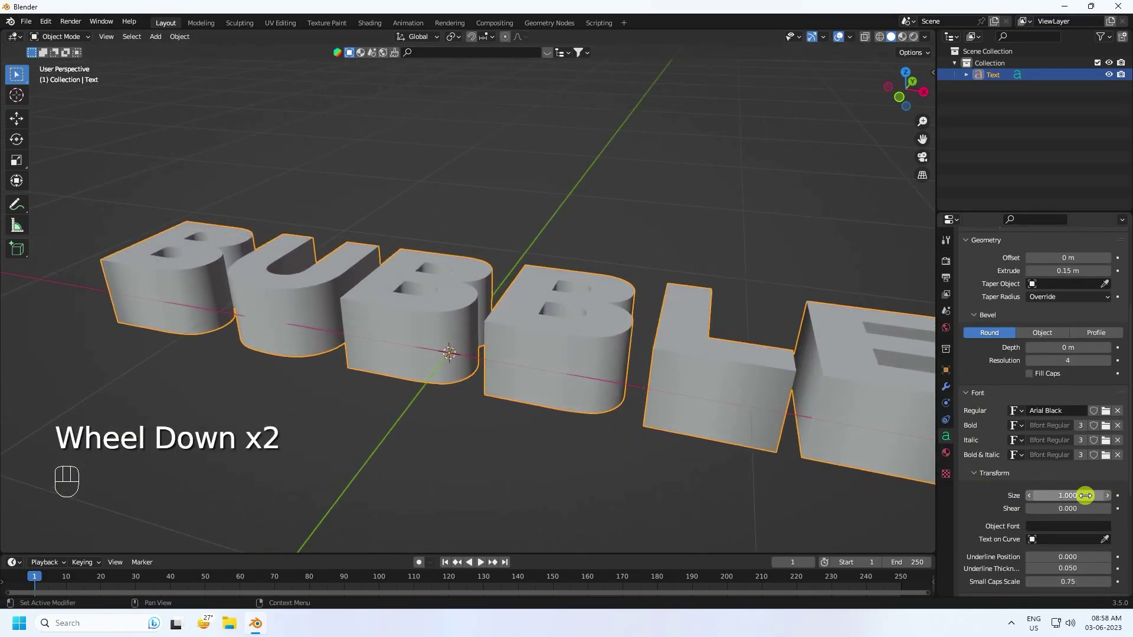
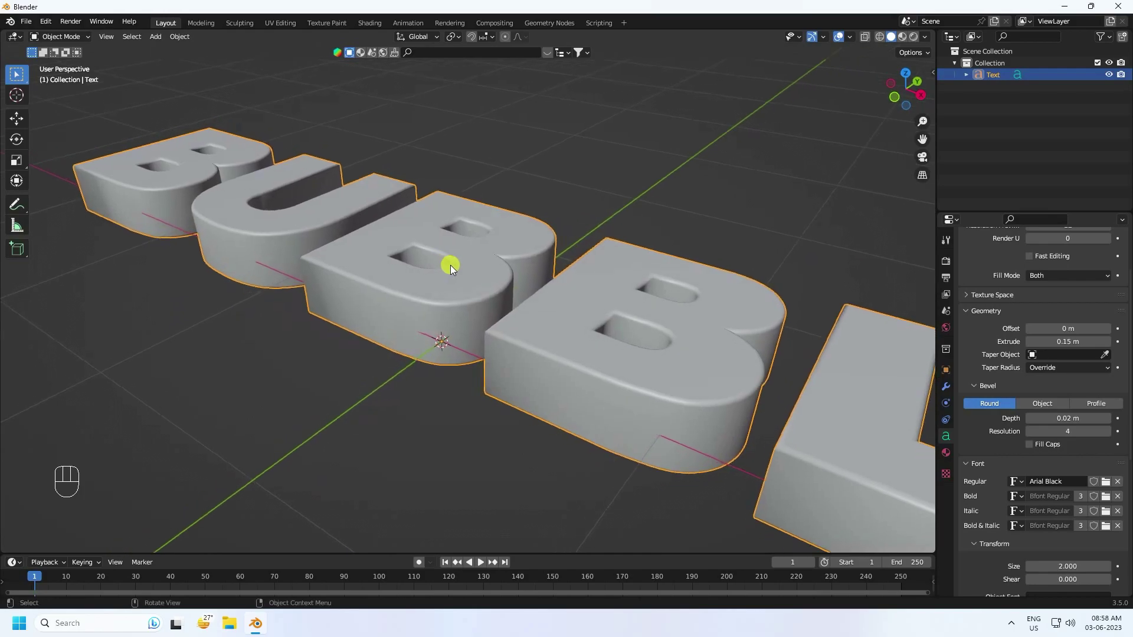
drag(486, 301, 482, 279)
click(481, 280)
key(KP_1)
click(453, 304)
Lift the BUBBLE letters with the Move tool so they rest above the ground
click(21, 126)
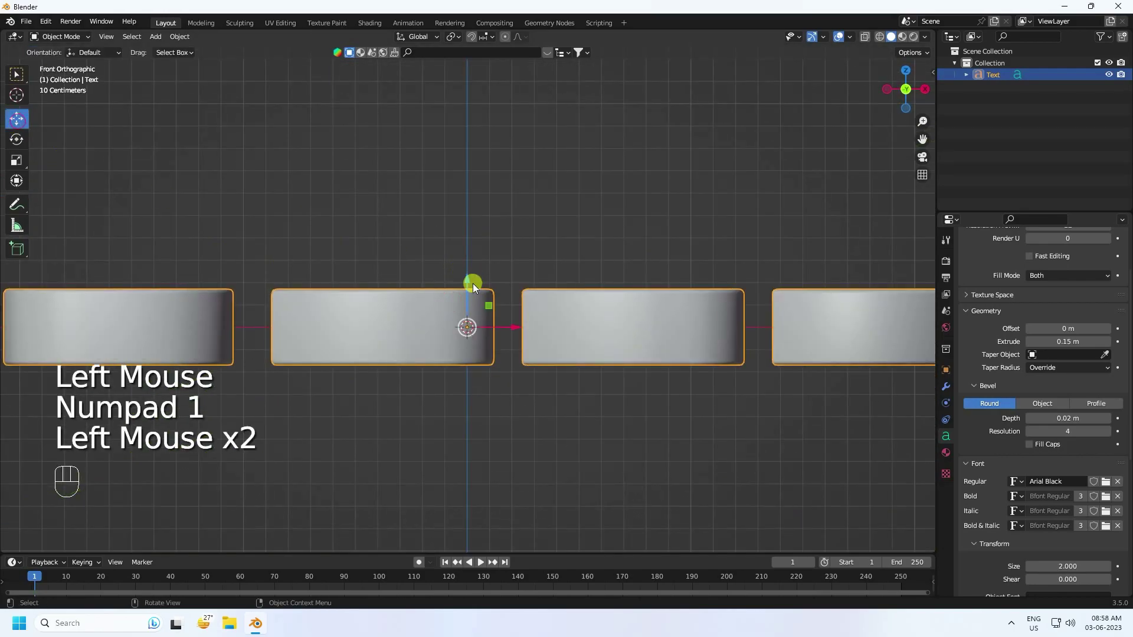
drag(474, 285, 481, 206)
drag(571, 231, 555, 278)
click(475, 221)
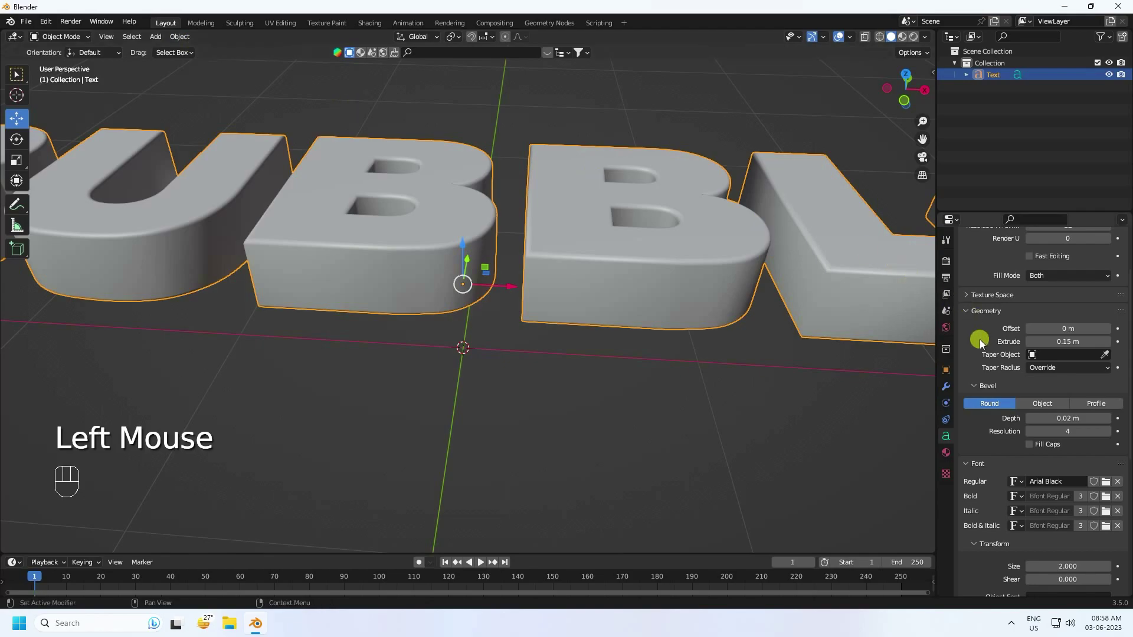
click(181, 40)
Convert the text to a mesh and add a Sharp Remesh modifier at octree depth 8
drag(234, 361, 312, 395)
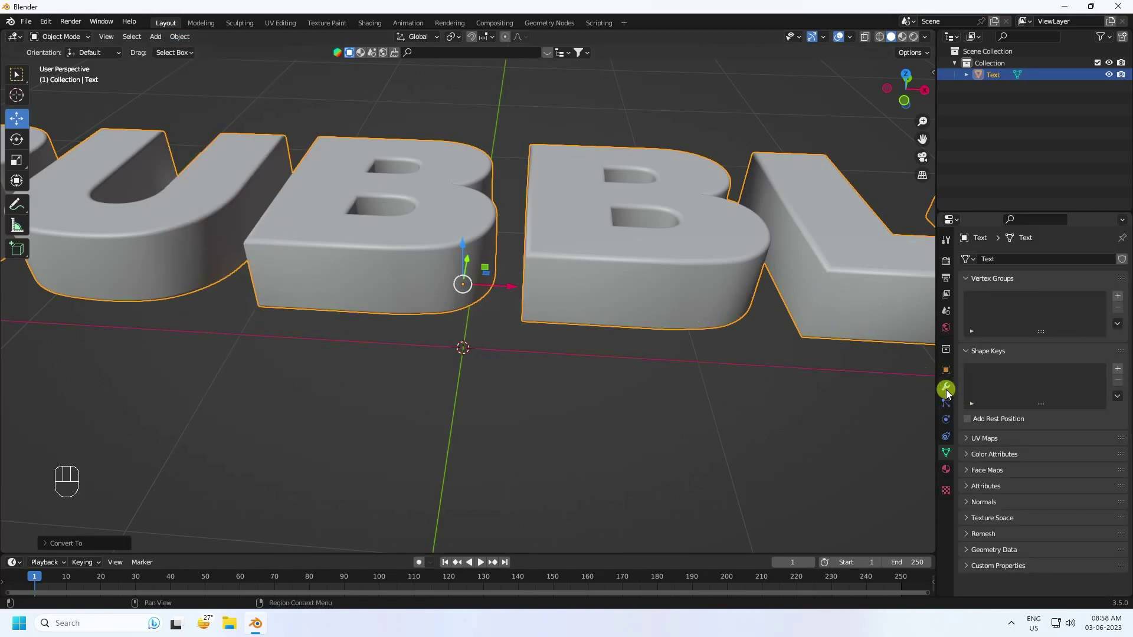
scroll(up, 3)
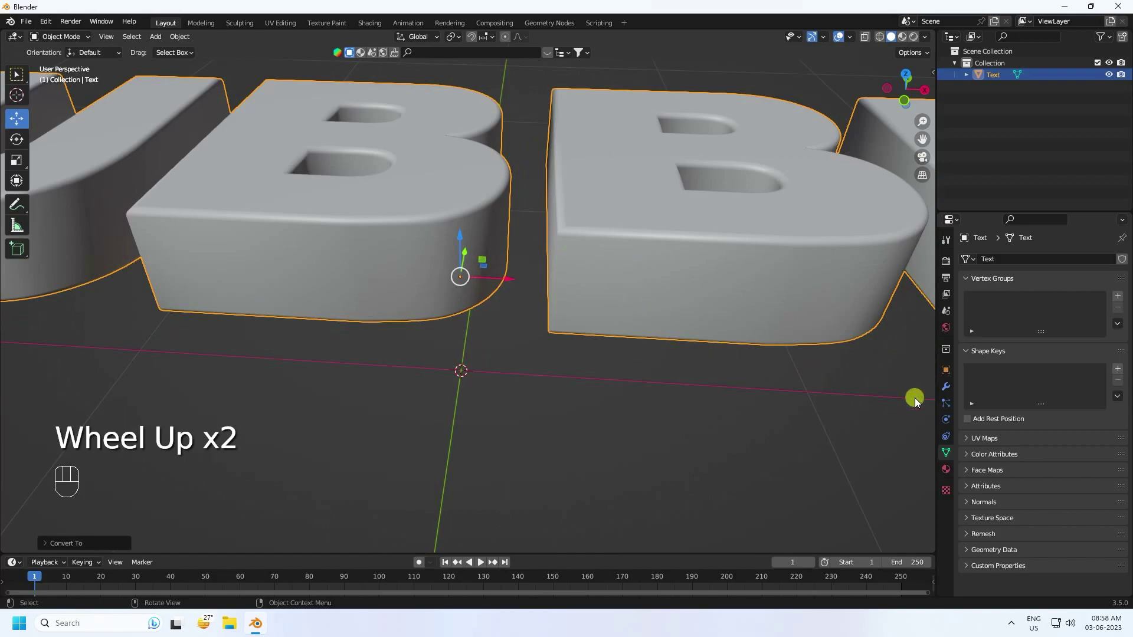
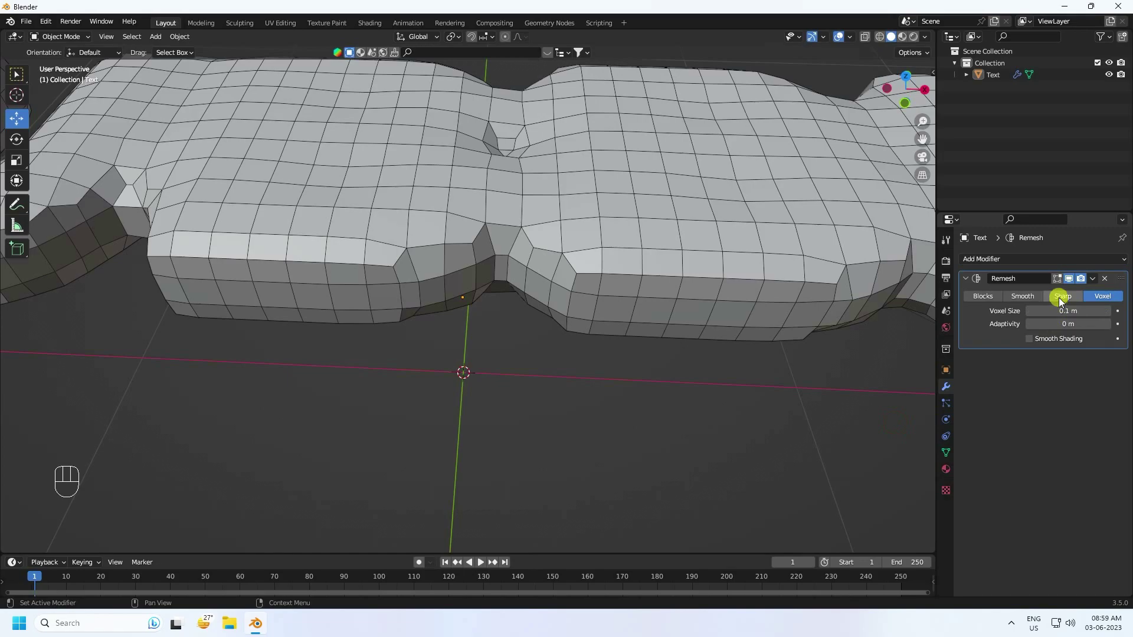
click(1072, 301)
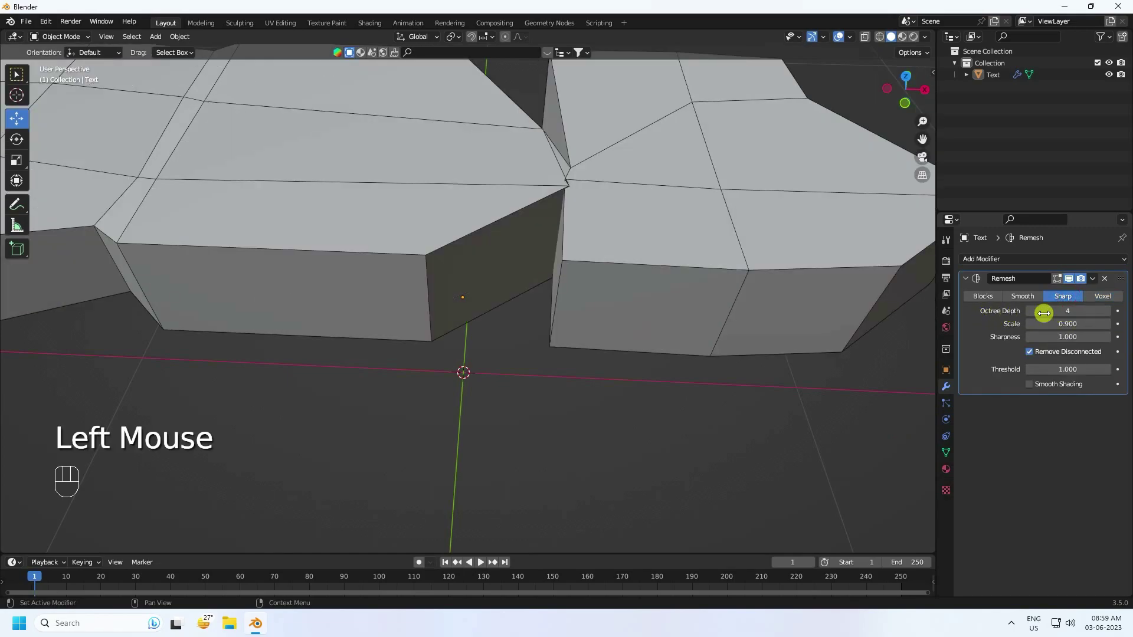
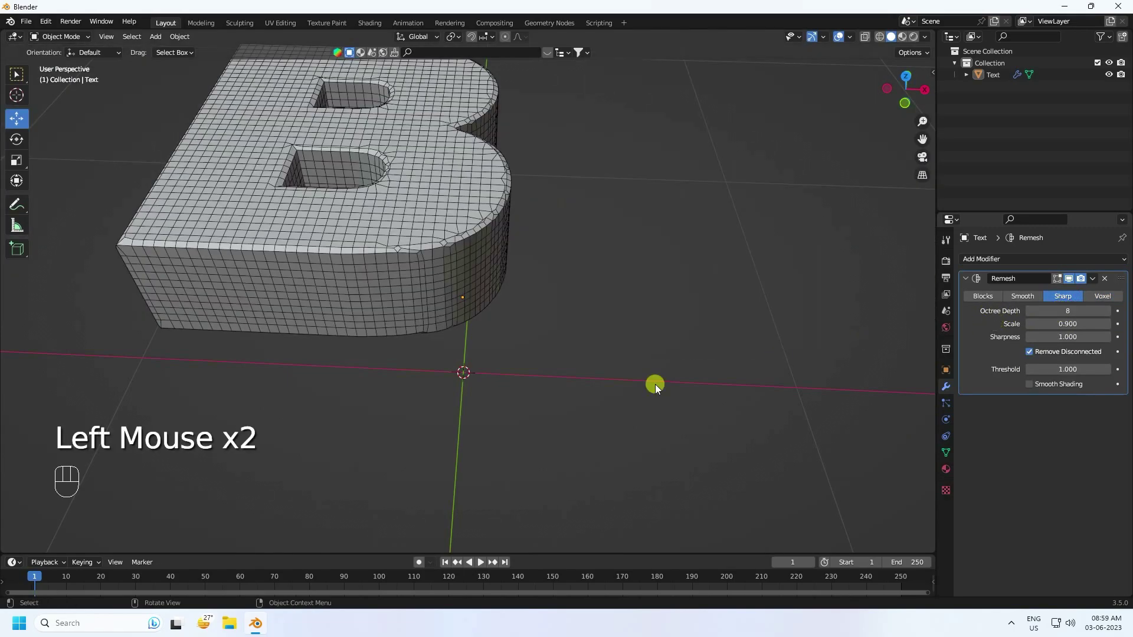
scroll(down, 3)
scroll(up, 3)
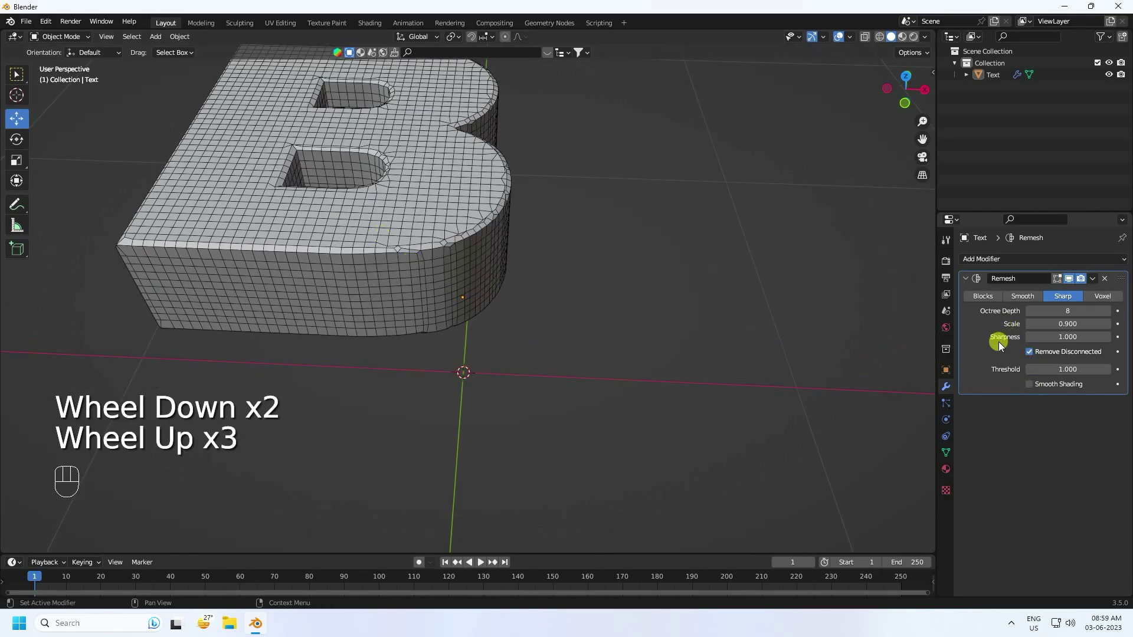
Turn off Remove Disconnected on the Remesh and inspect the even quad letters
click(1036, 357)
scroll(down, 3)
scroll(up, 3)
drag(514, 280, 534, 348)
drag(534, 347, 526, 333)
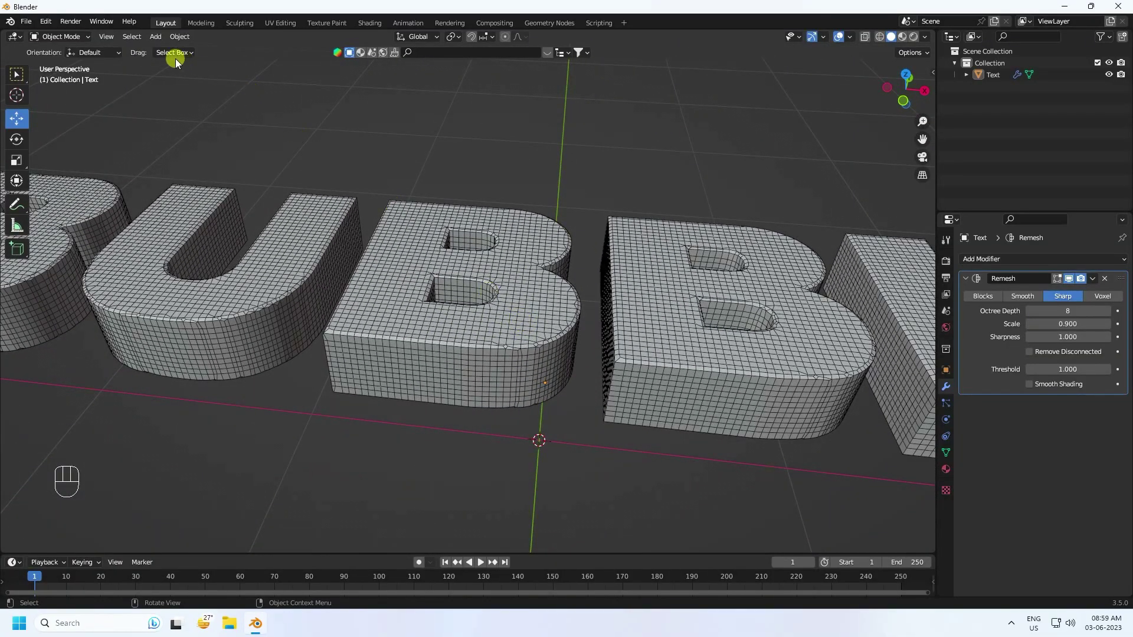
Add a plane mesh and scale it up into a large ground beneath the letters
drag(159, 42, 555, 235)
scroll(down, 3)
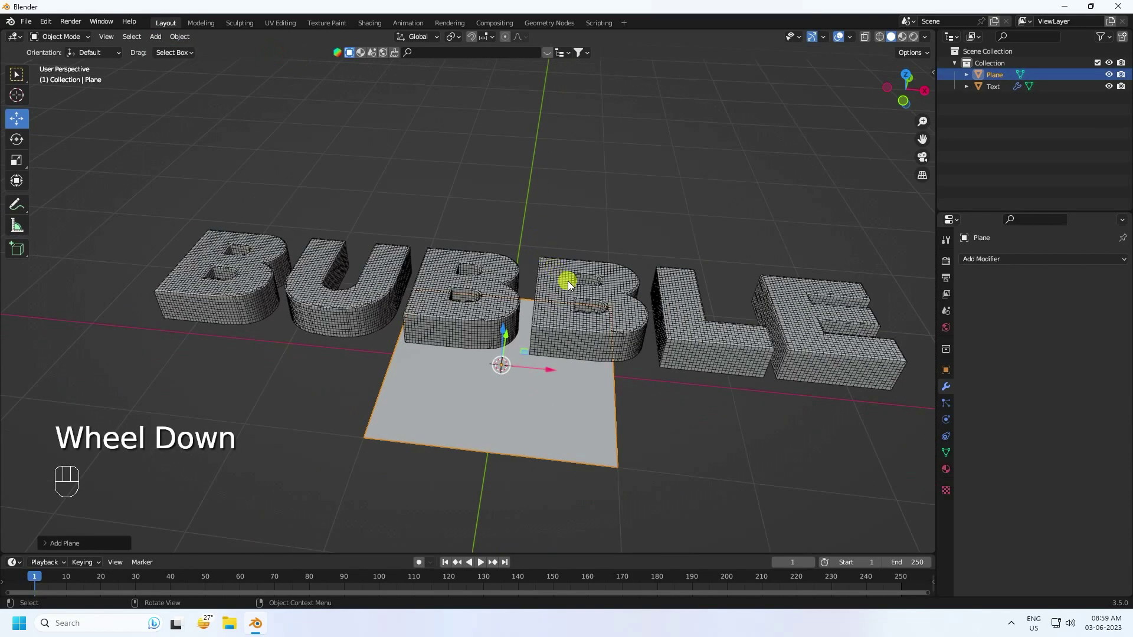
key(s)
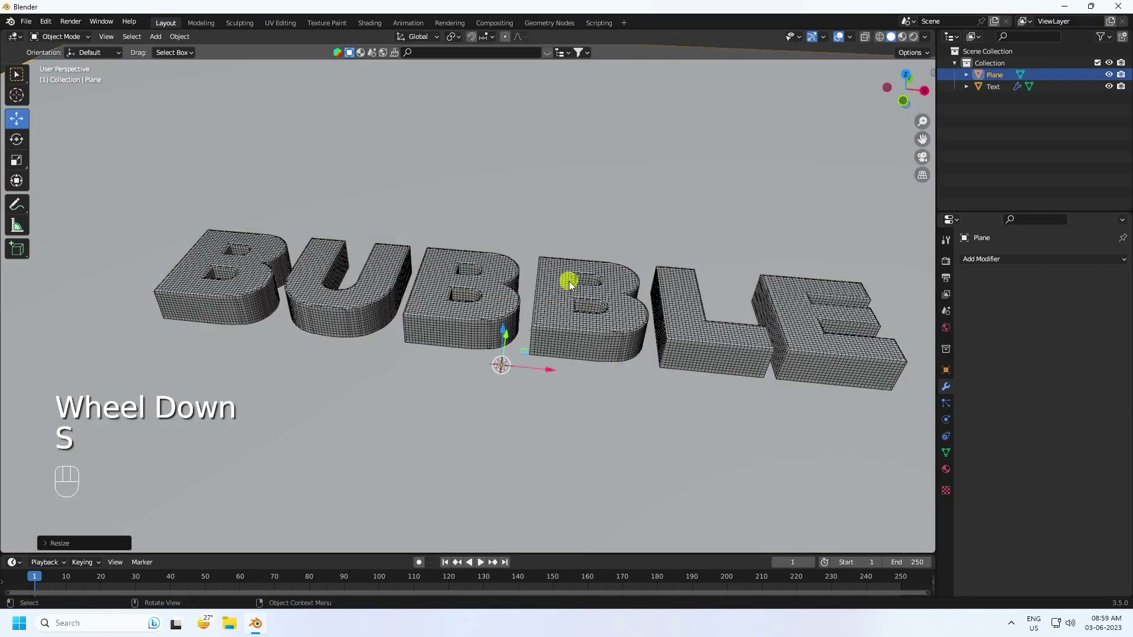
scroll(down, 3)
scroll(up, 3)
scroll(up, 3)
Give the plane Collision physics, then select the BUBBLE text for its own physics
click(598, 157)
click(952, 431)
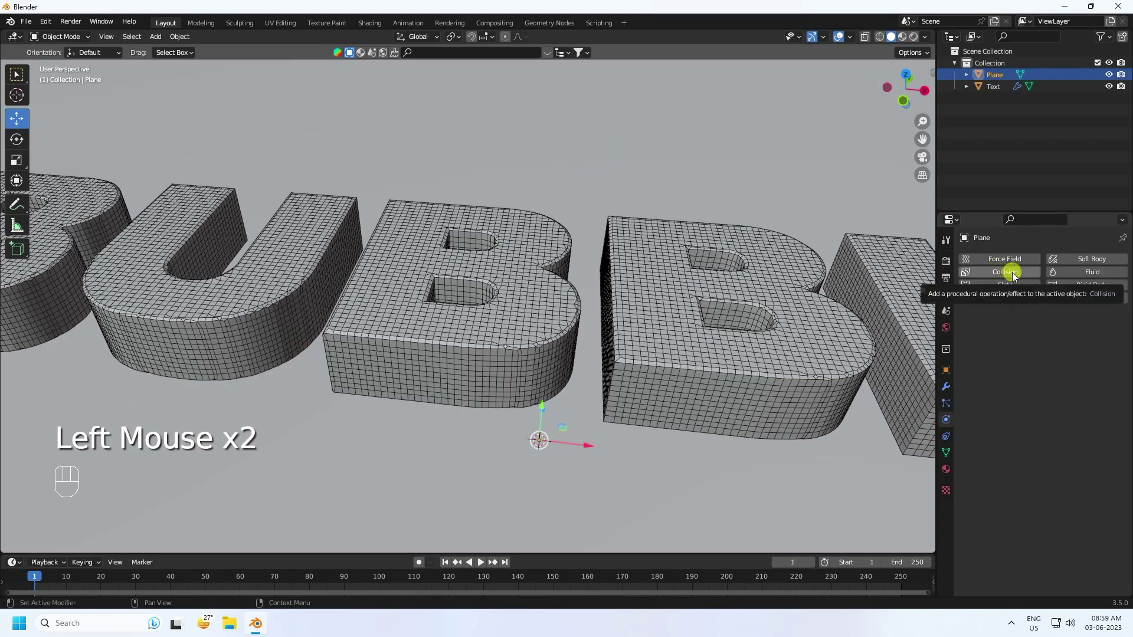
click(645, 154)
click(1012, 277)
click(672, 280)
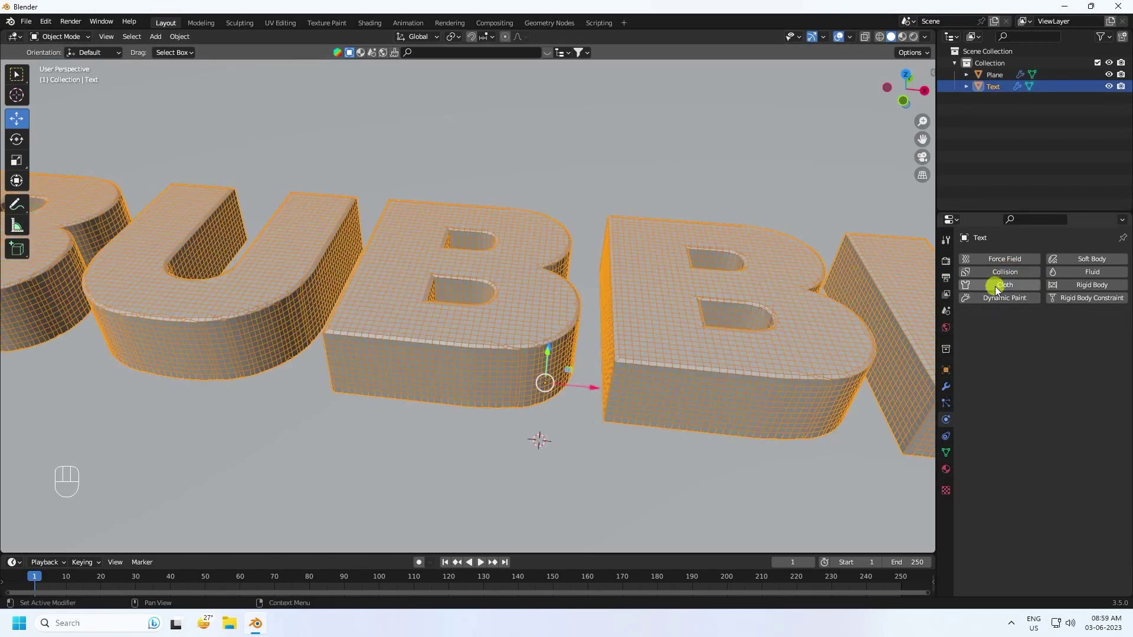
Add Cloth to the text with self collisions, cache end at frame 50, and bake it
drag(1010, 289, 923, 455)
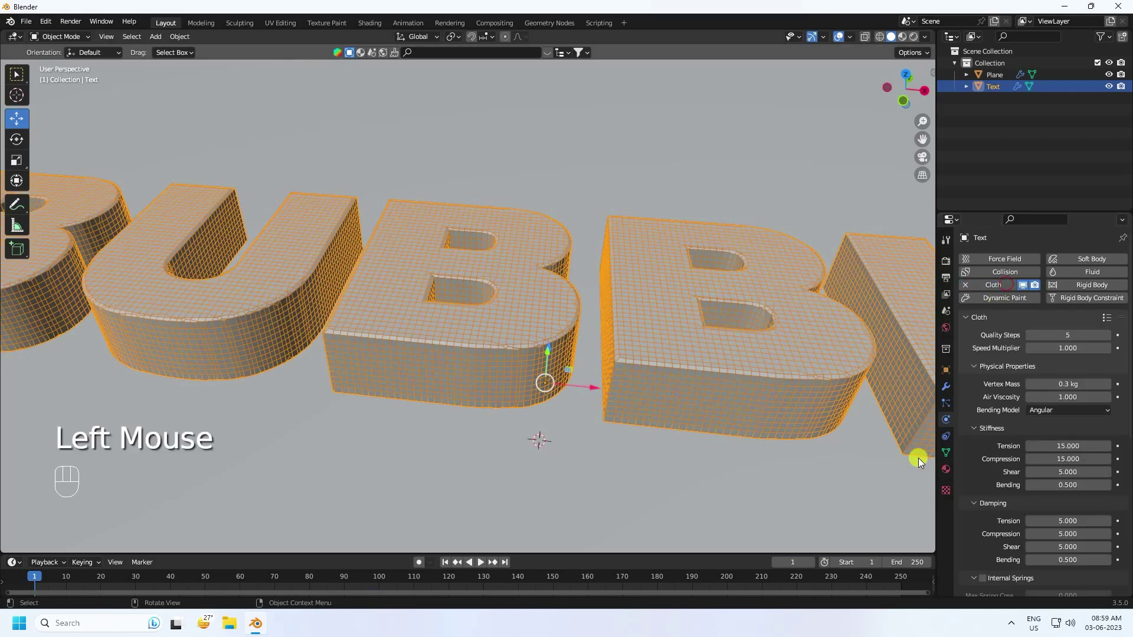
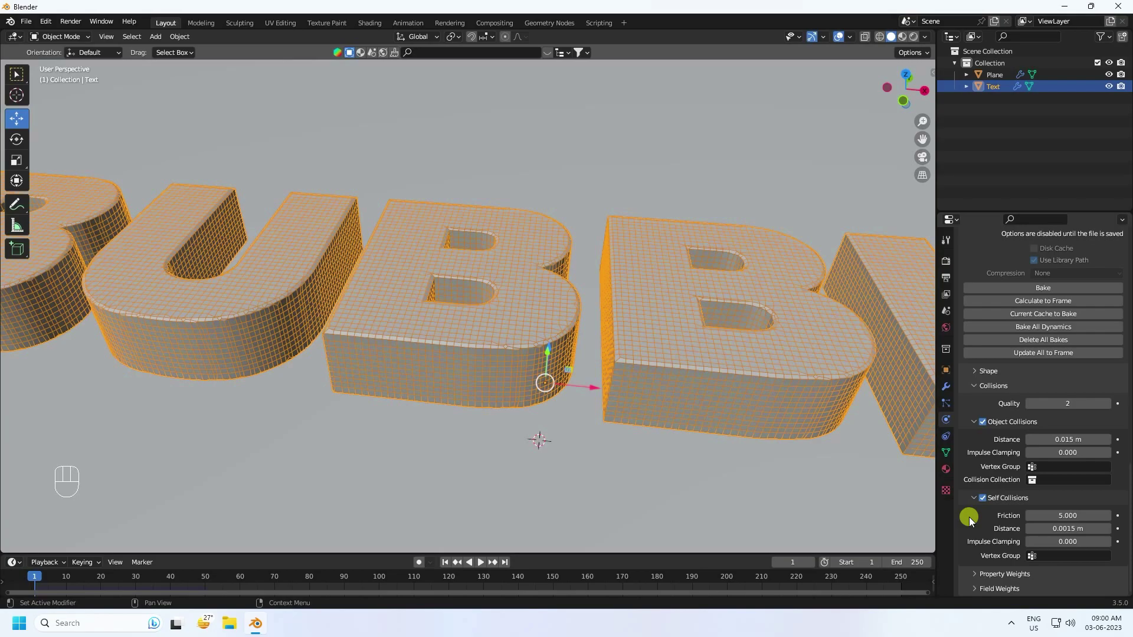
scroll(up, 3)
drag(1039, 411, 177, 519)
drag(444, 562, 482, 575)
Play the baked cloth to about frame 60 and orbit to inspect the puffed letters
click(484, 567)
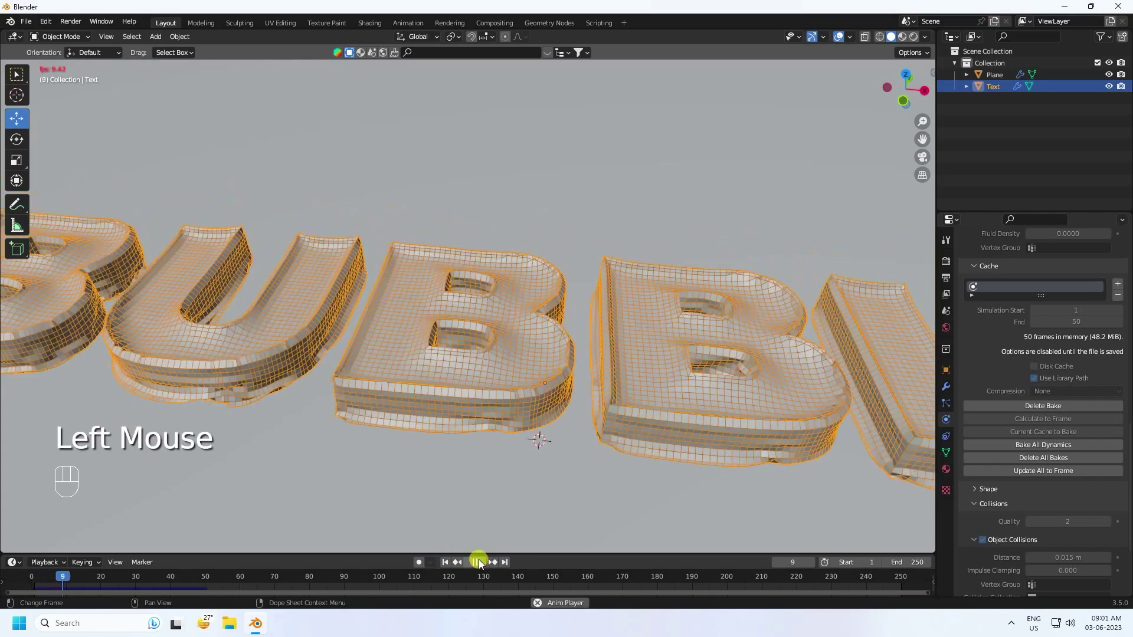
scroll(up, 3)
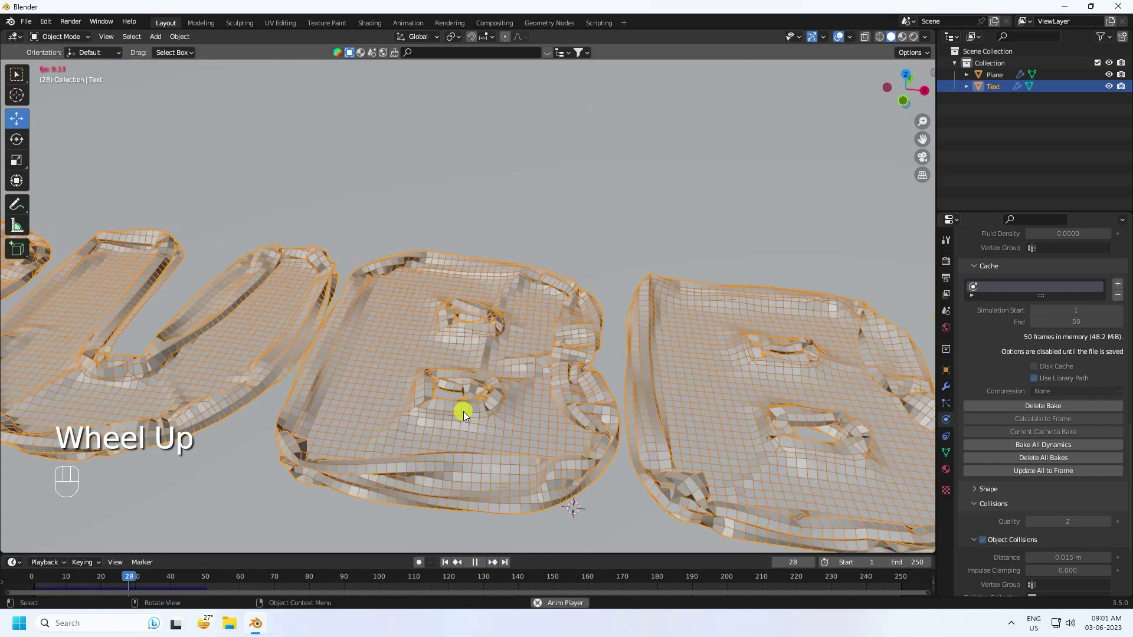
click(482, 564)
click(448, 568)
drag(448, 568, 491, 572)
click(484, 571)
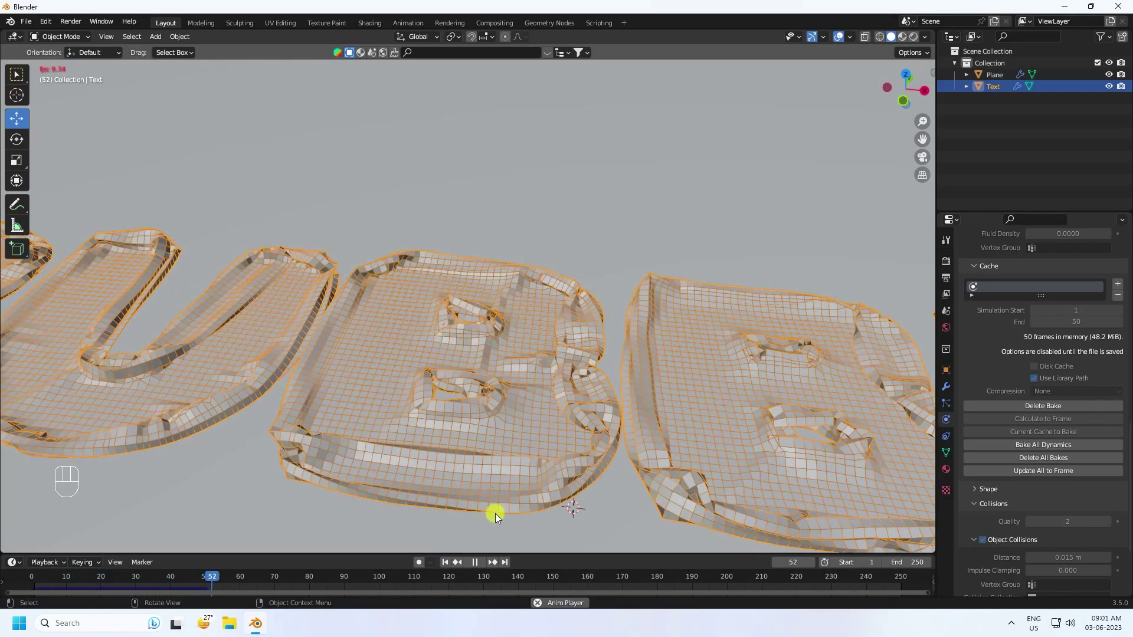
click(483, 563)
scroll(down, 3)
drag(488, 475, 507, 522)
Delete the Remesh modifier and the old Cloth from the text's modifier stack
click(948, 391)
drag(968, 283, 996, 294)
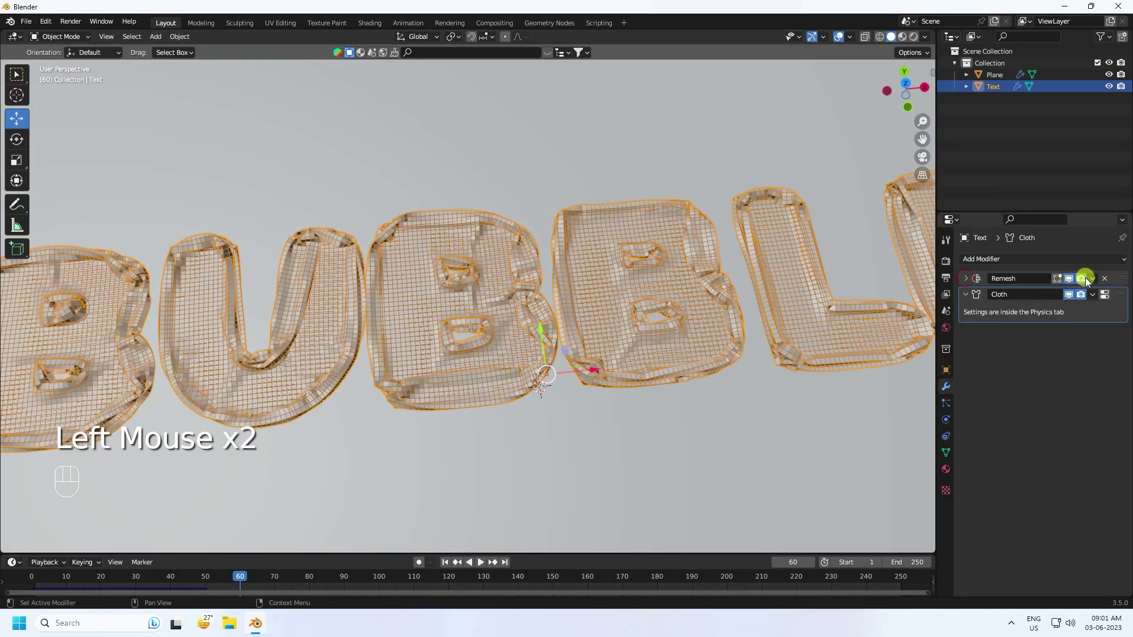
drag(1095, 283, 989, 314)
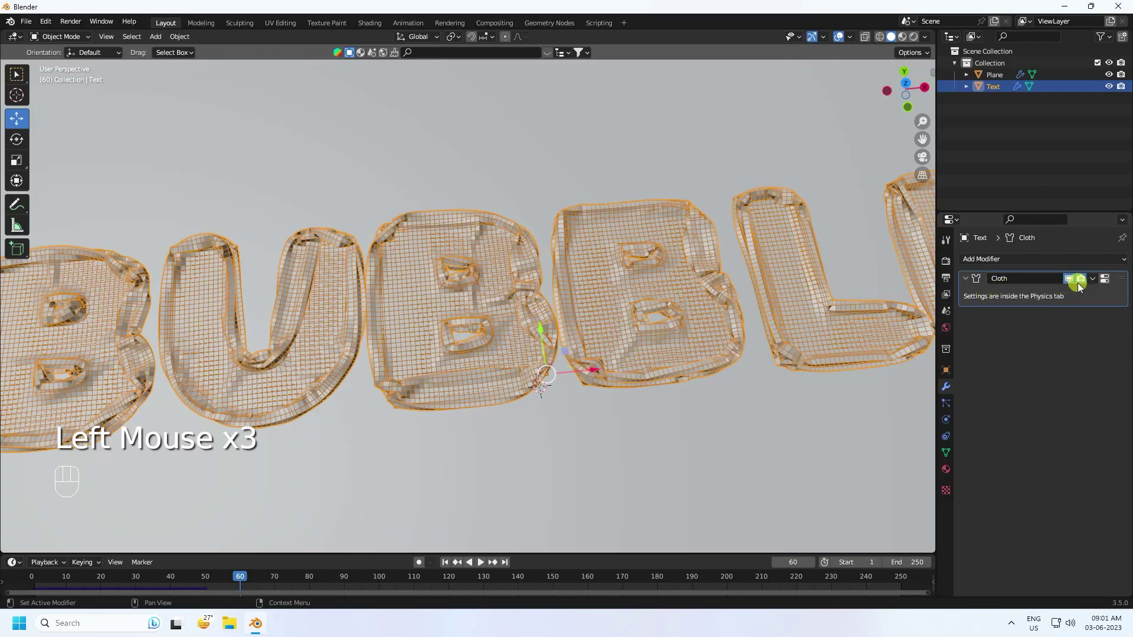
drag(1093, 283, 1064, 296)
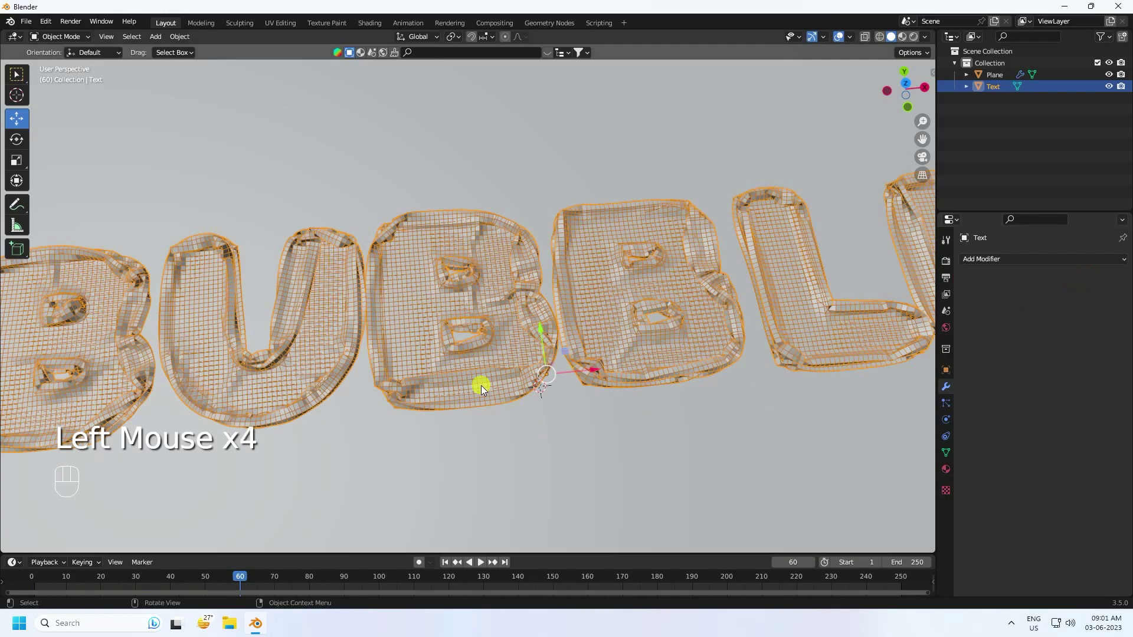
Select the Text object in the Outliner and give it a fresh Cloth simulation
drag(488, 382, 465, 352)
drag(460, 345, 449, 389)
middle_click(449, 390)
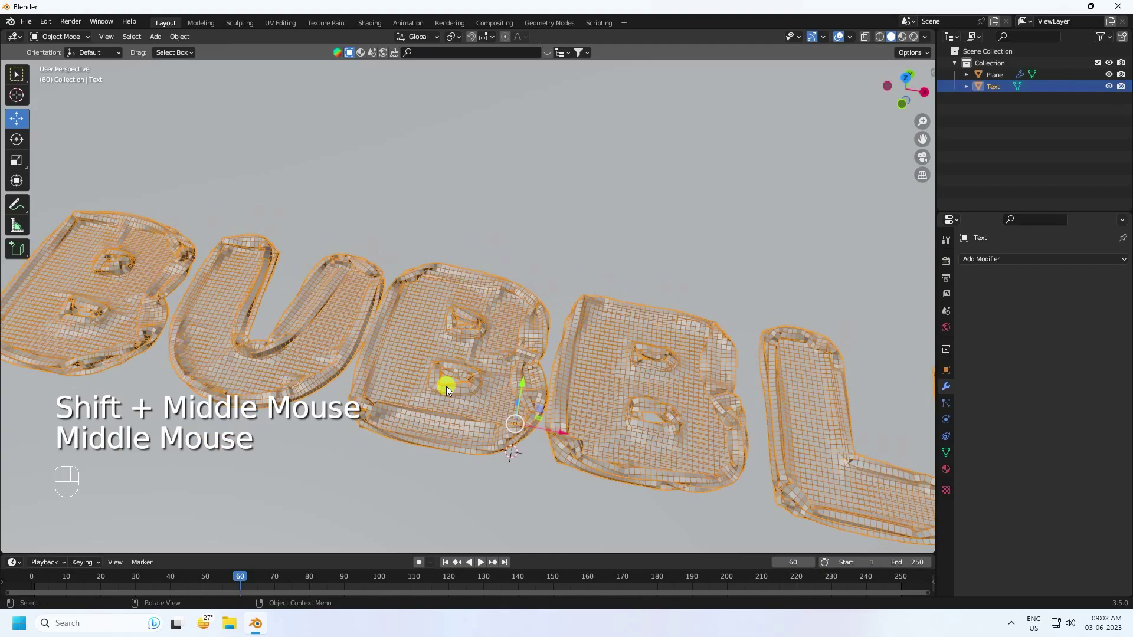
click(996, 96)
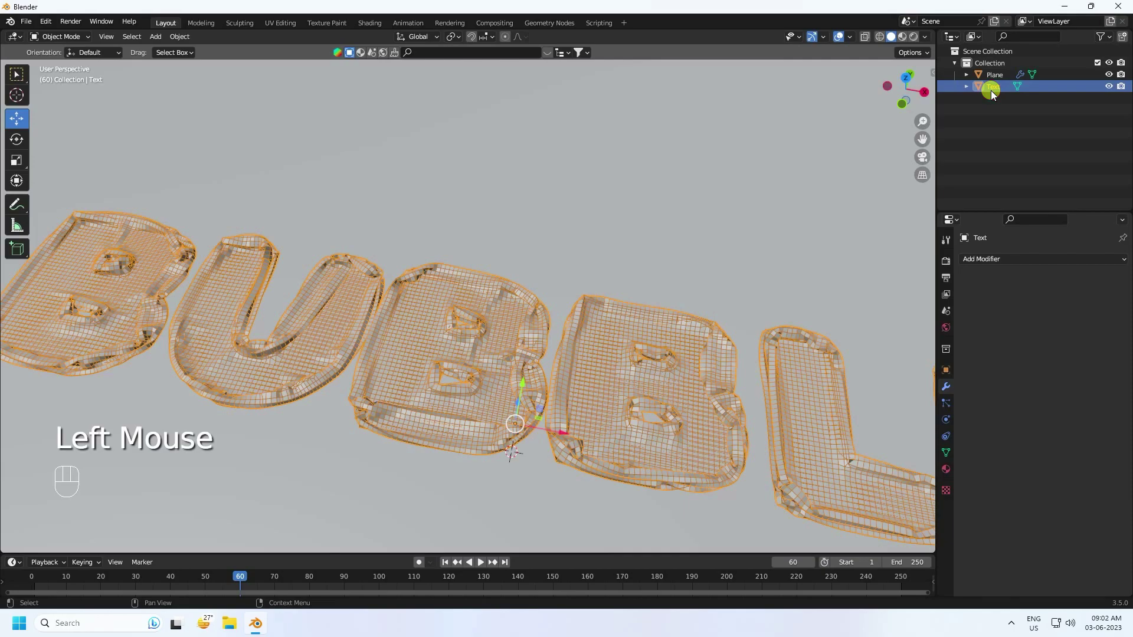
click(950, 395)
click(950, 425)
click(1008, 289)
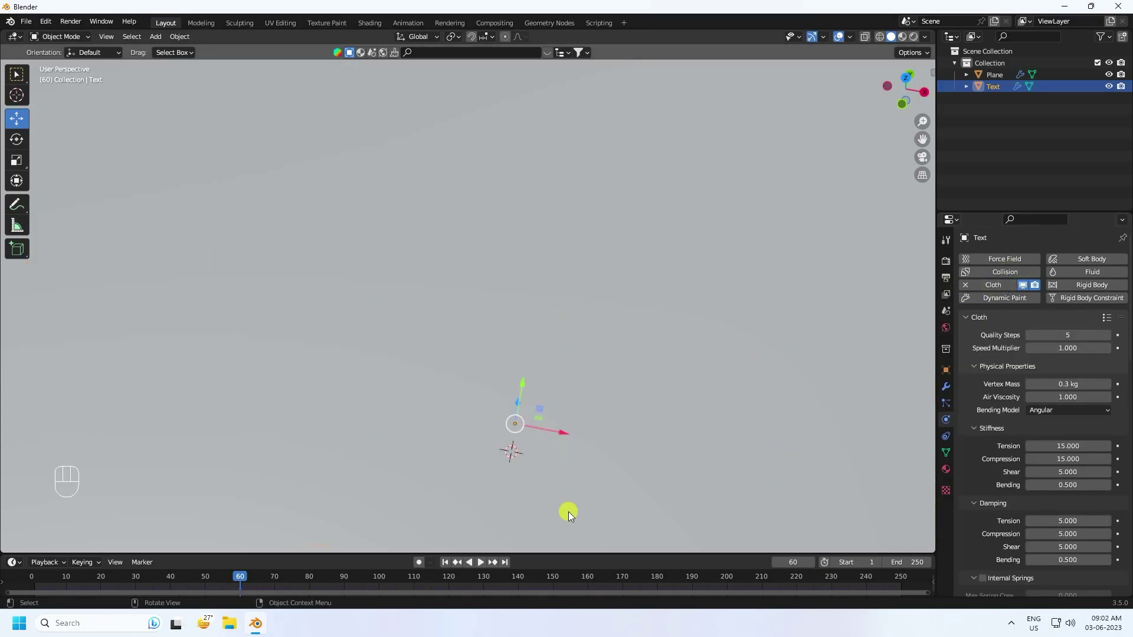
Return to frame 1 and raise the new cloth's Quality Steps from 5 to 7
click(450, 569)
drag(577, 412, 583, 393)
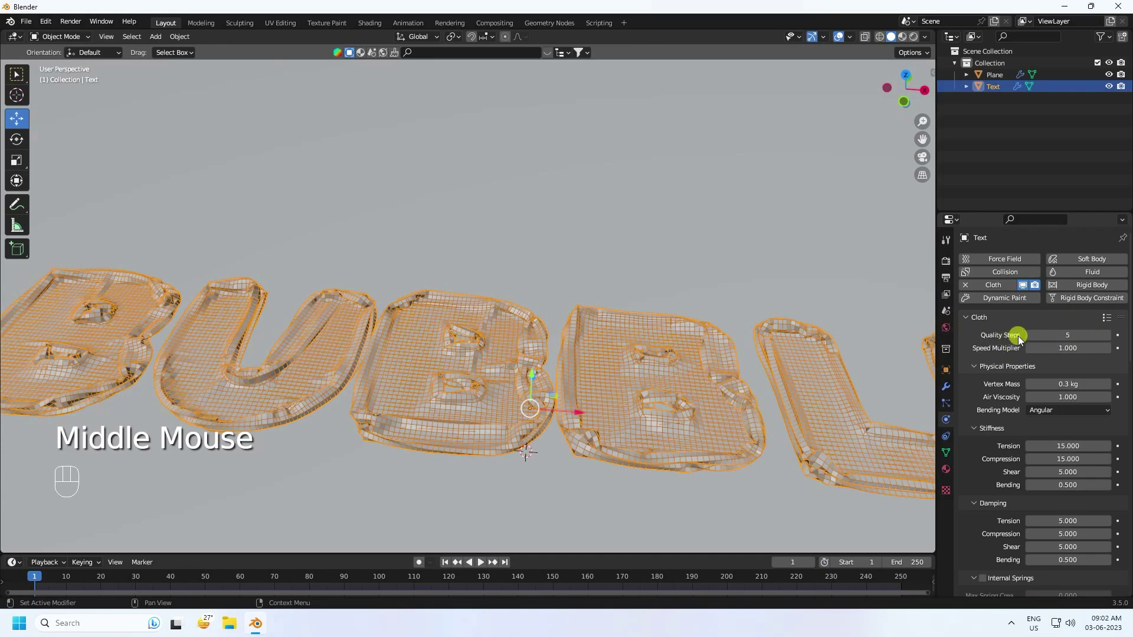
click(1113, 338)
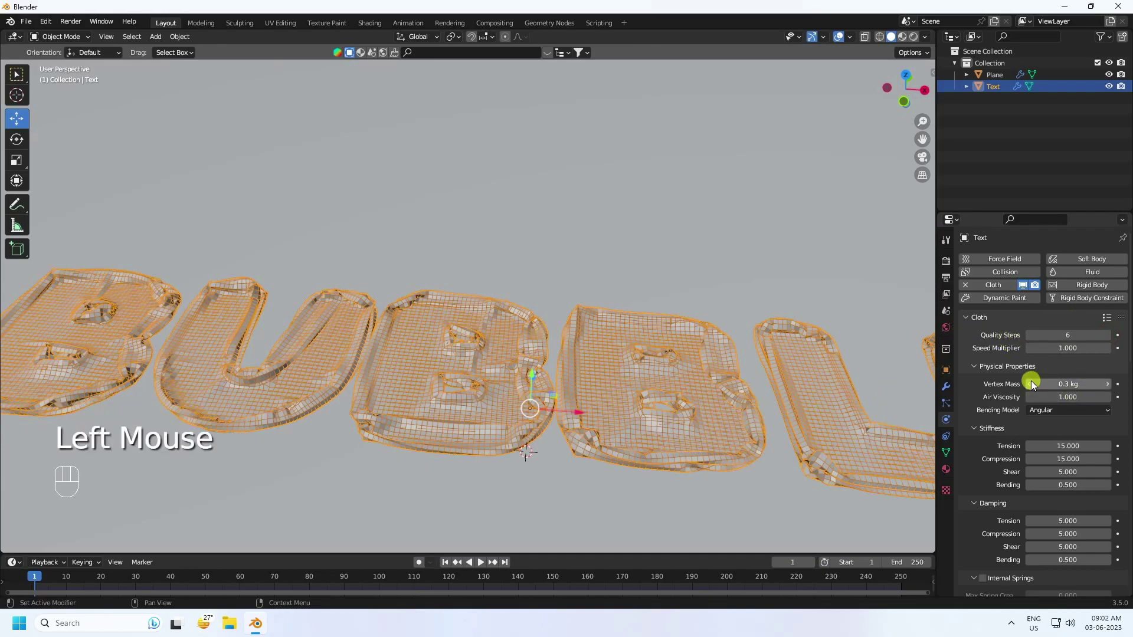
drag(1115, 339, 1046, 370)
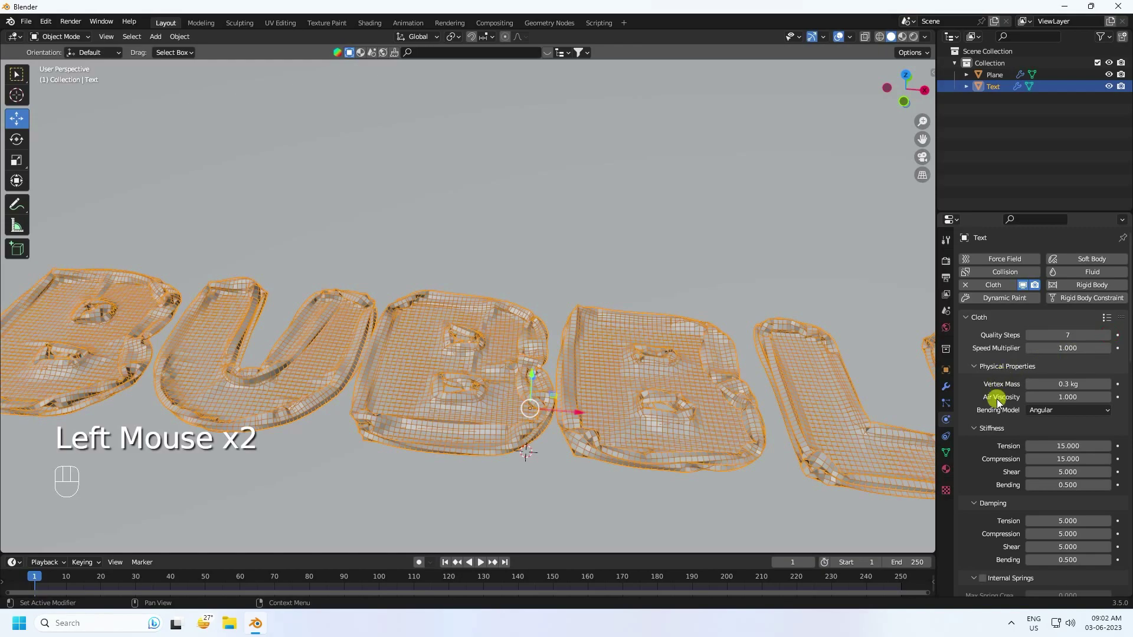
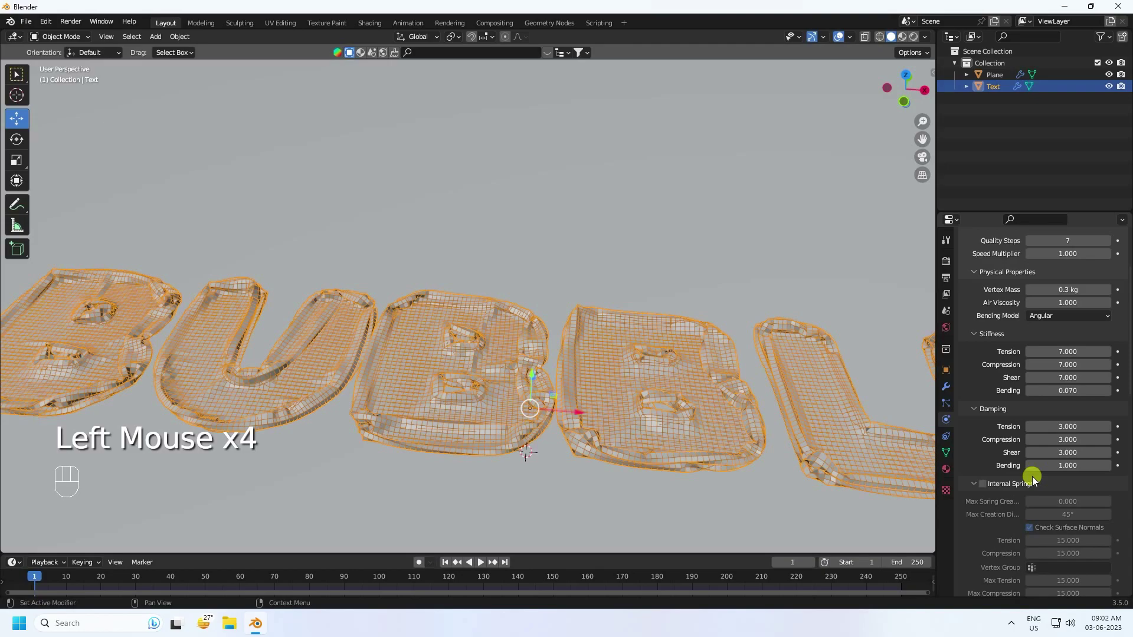
Enable cloth Pressure and set its value to 40
scroll(down, 3)
scroll(up, 3)
click(987, 405)
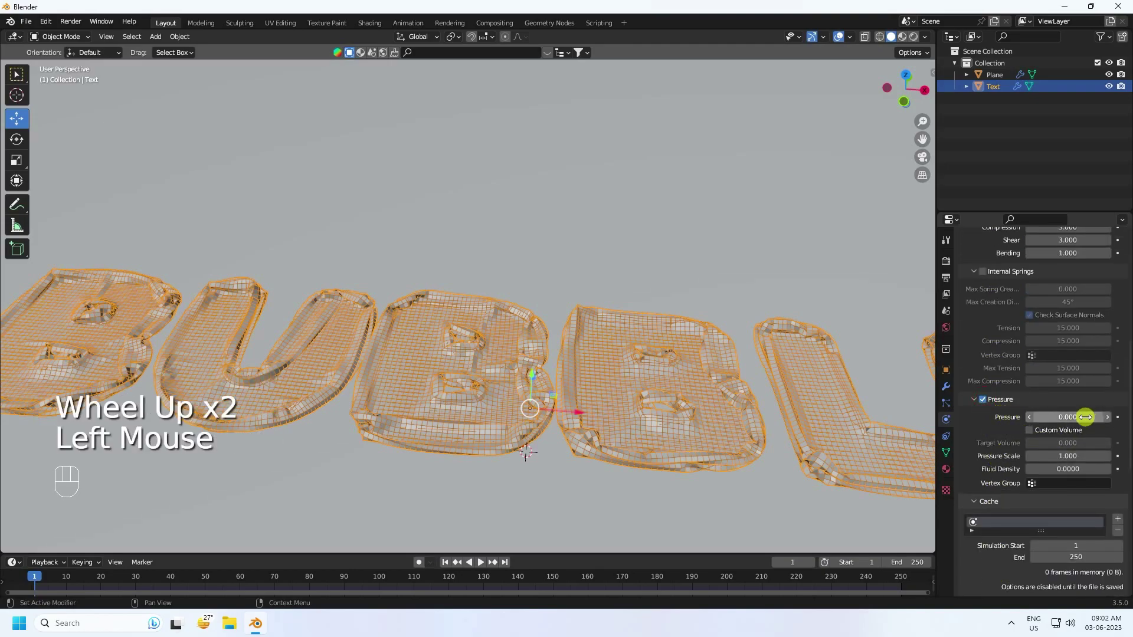
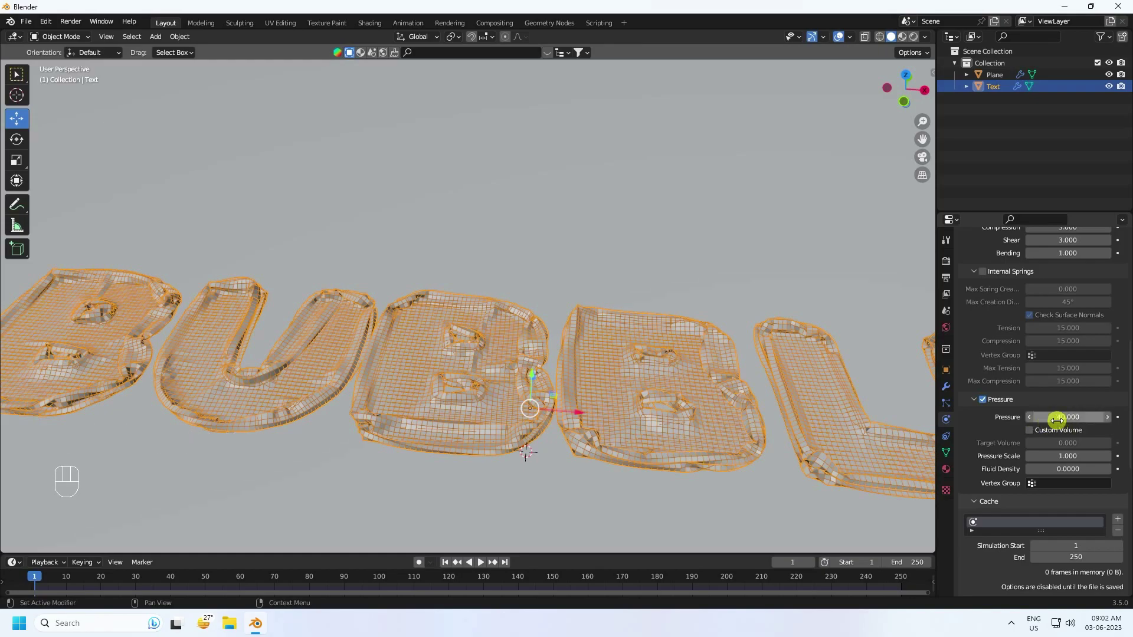
scroll(down, 3)
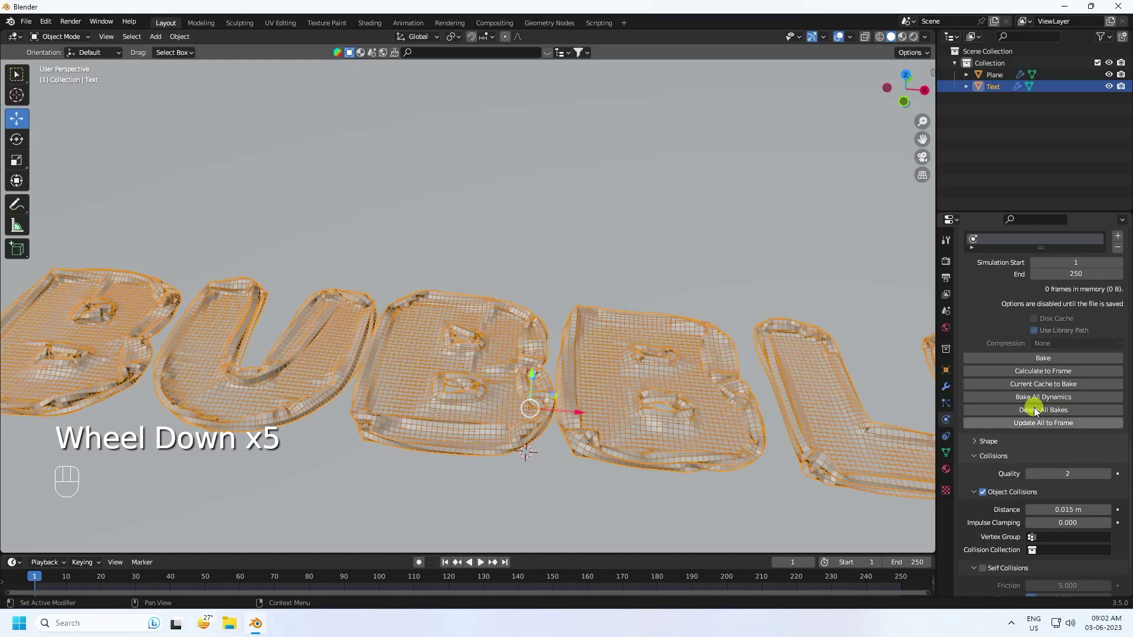
scroll(down, 3)
drag(989, 506, 1002, 534)
Enable Self Collisions (friction 5, distance 0.0015 m) and expand Shape for the pin group
scroll(down, 3)
scroll(up, 3)
scroll(down, 3)
drag(1064, 536, 1054, 538)
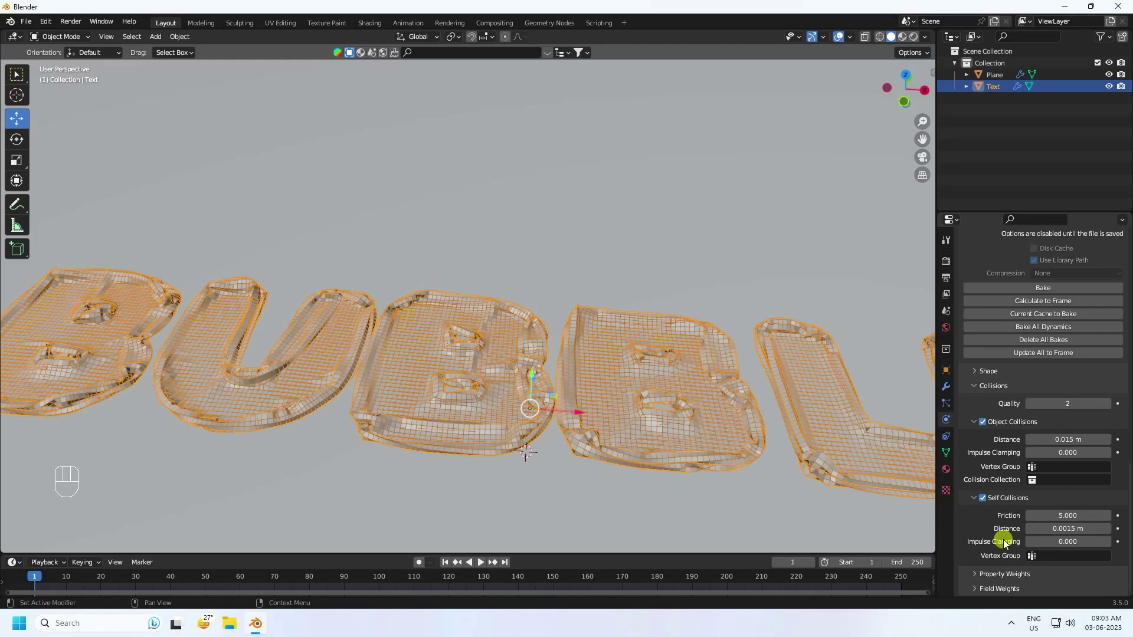
scroll(up, 3)
scroll(down, 3)
click(978, 494)
scroll(down, 3)
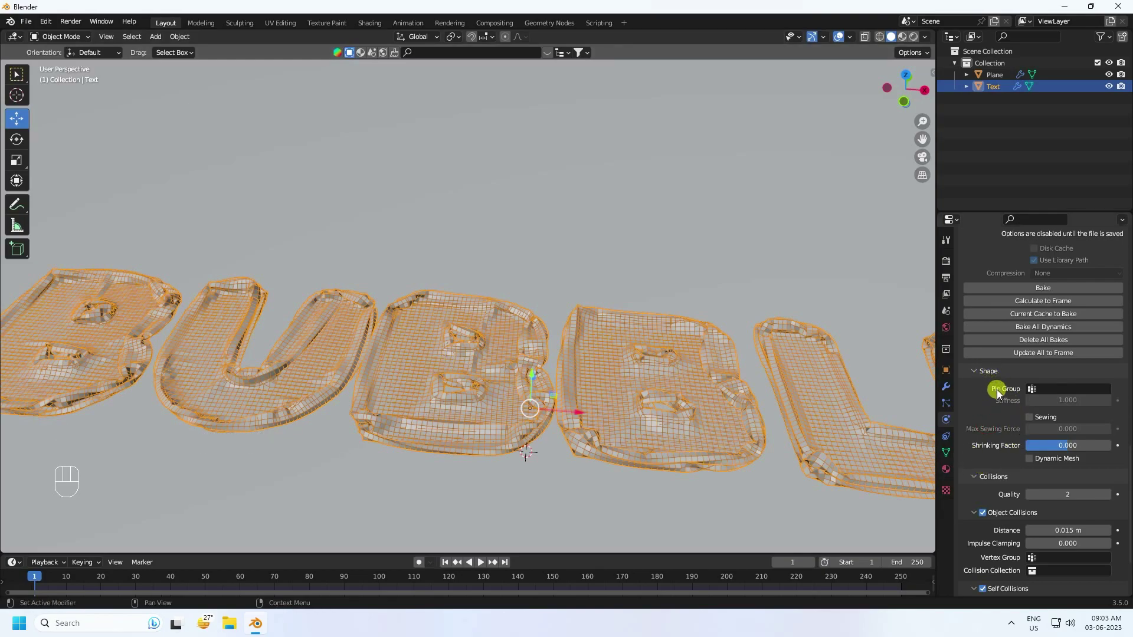
Show the text's Object Data properties and enter Edit Mode with all vertices selected
drag(1034, 394, 986, 410)
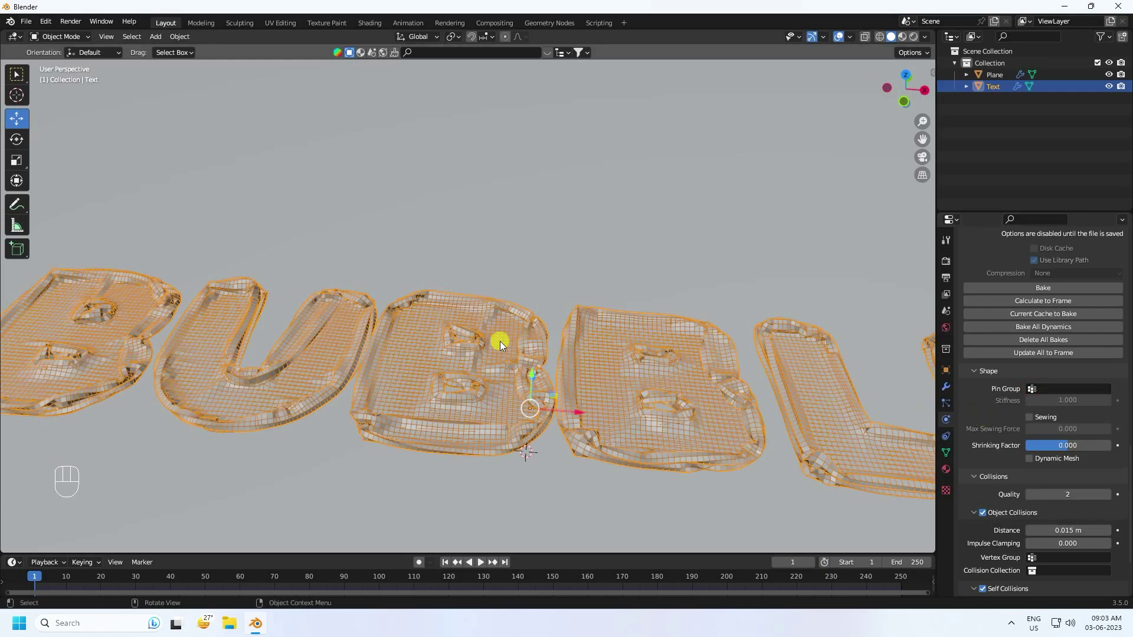
click(501, 337)
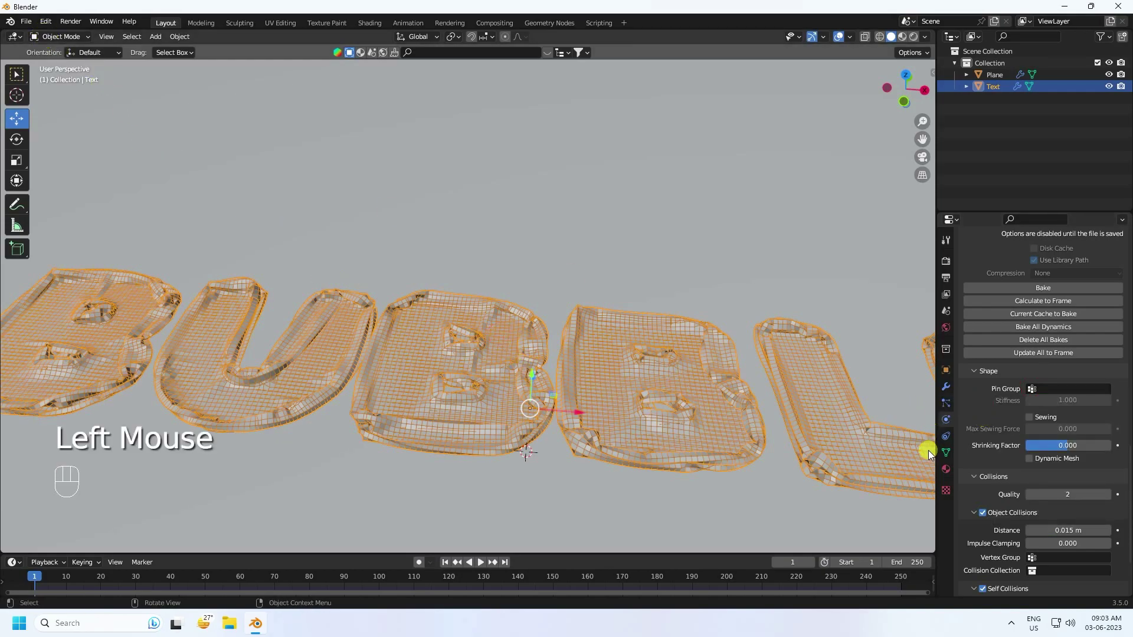
click(944, 459)
drag(53, 40, 54, 62)
scroll(down, 3)
scroll(up, 3)
scroll(up, 3)
key(a)
scroll(down, 3)
key(a)
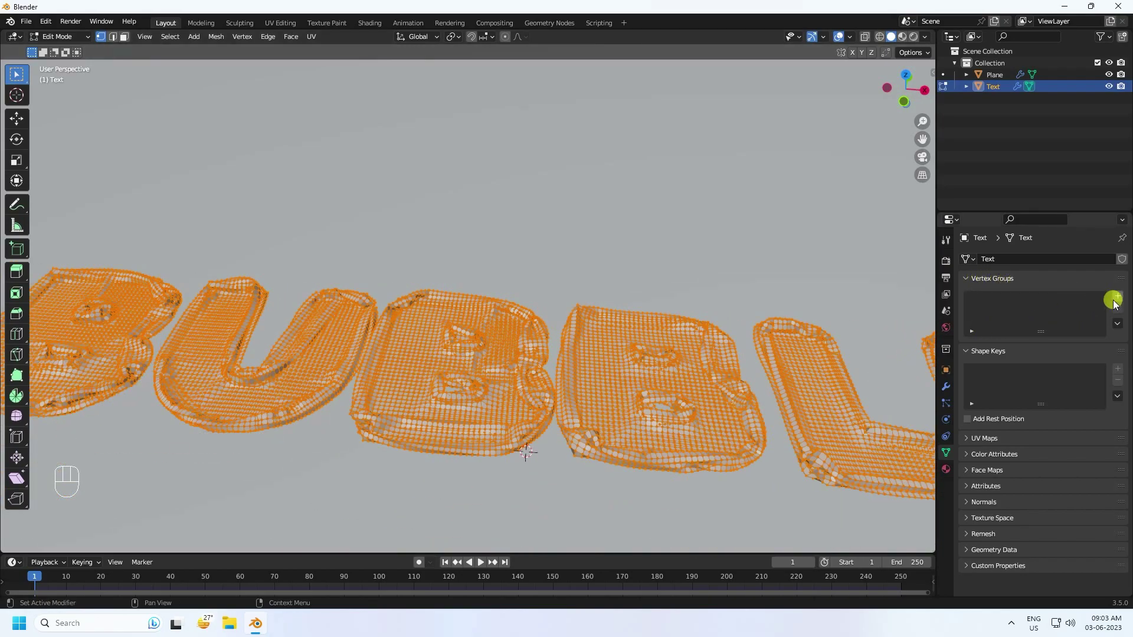
Add a vertex group 'Group' and assign all the selected vertices to it
click(1122, 302)
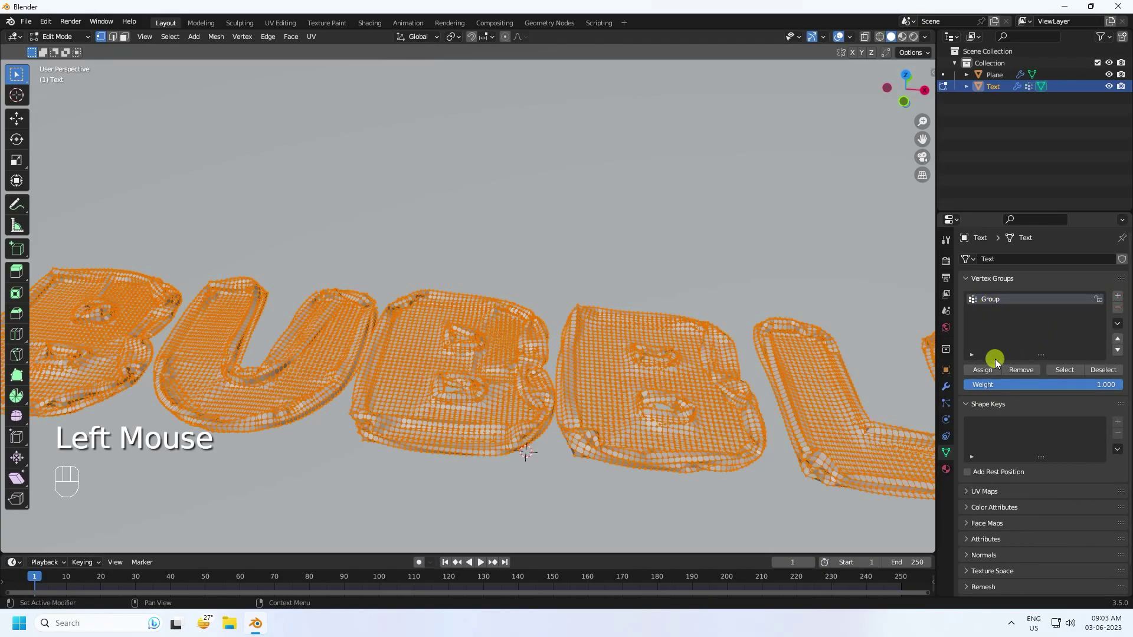
click(989, 374)
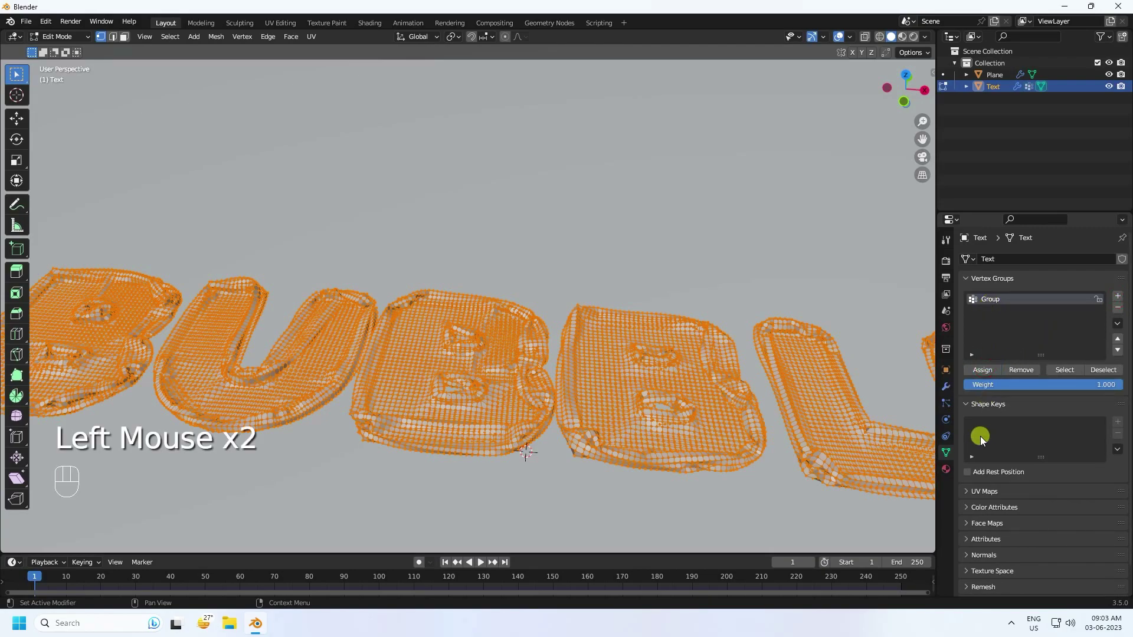
click(949, 421)
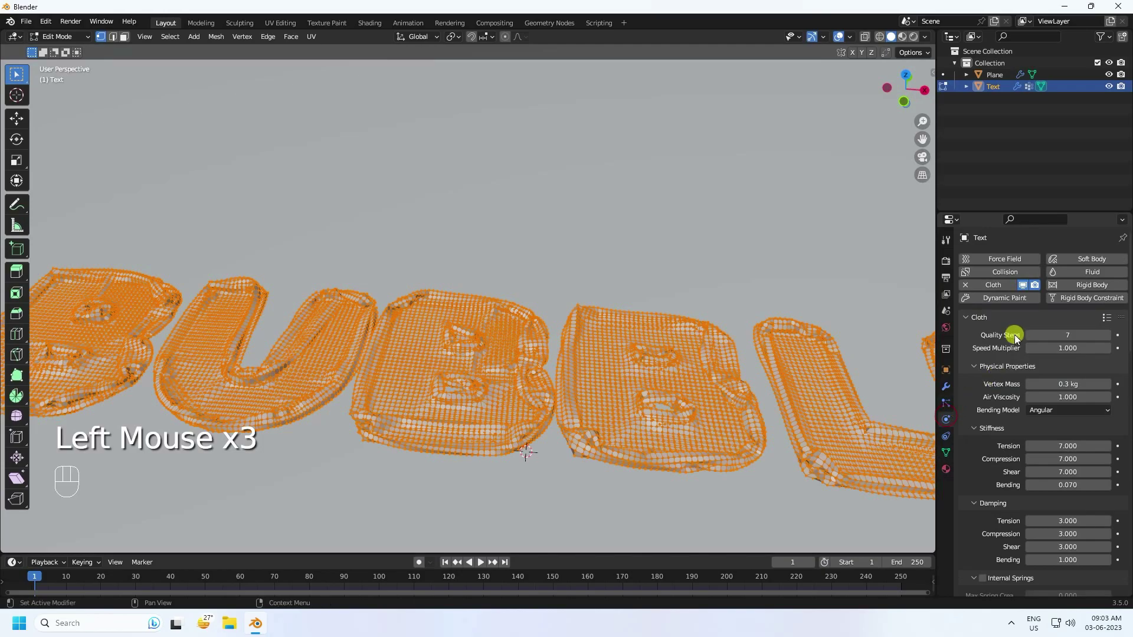
Set the cloth Pin Group to 'Group' and Shrinking Factor to 0.15, returning to Object Mode
scroll(down, 3)
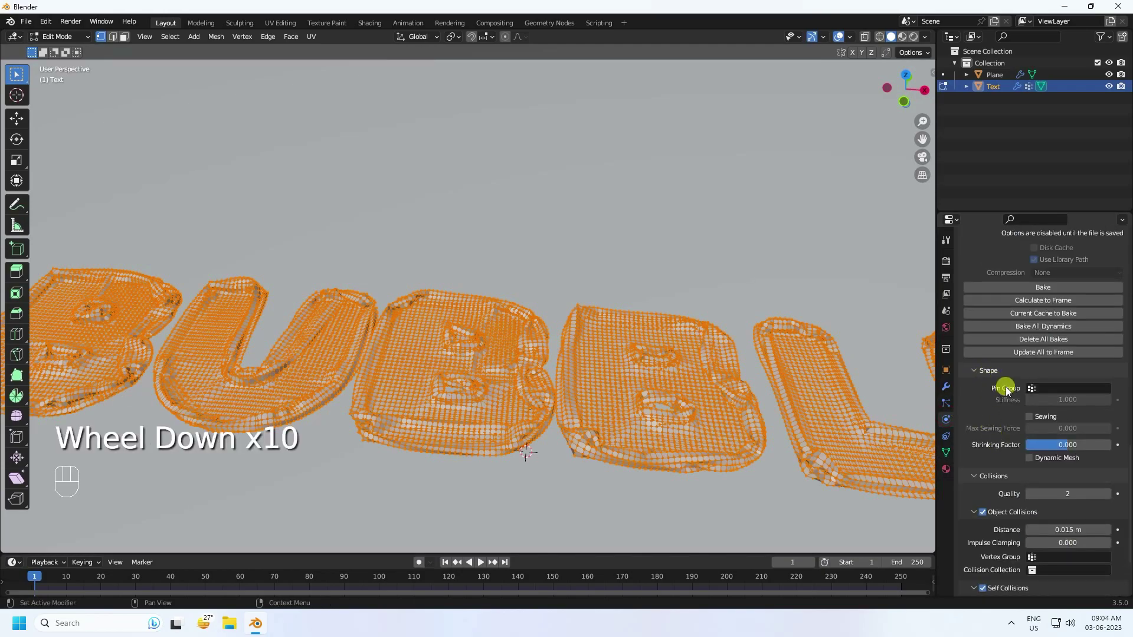
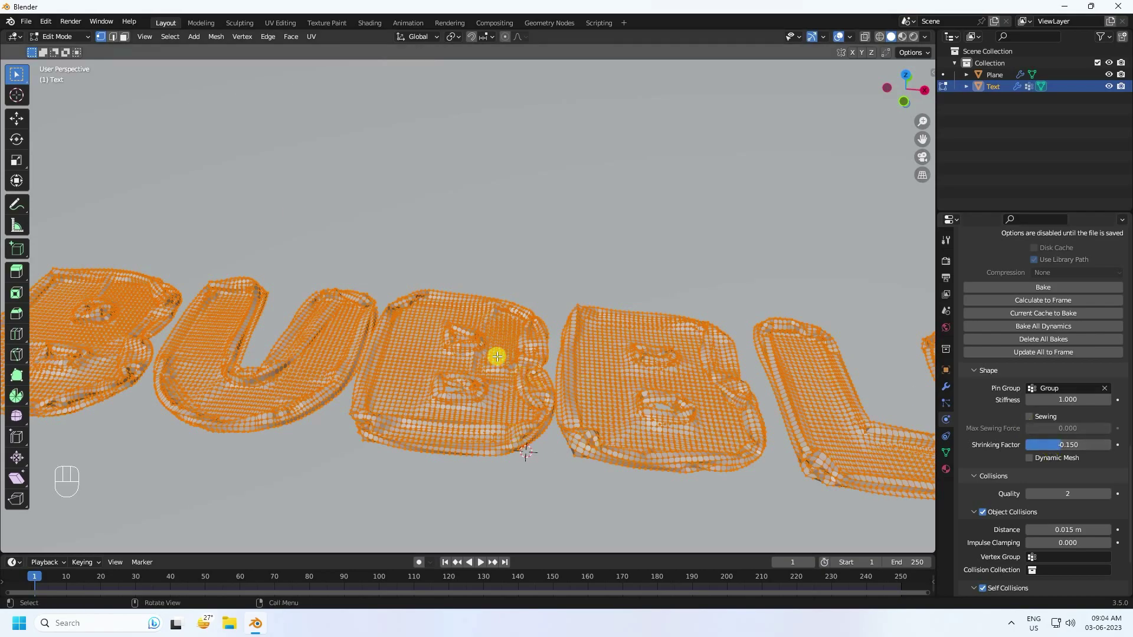
drag(67, 40, 601, 375)
scroll(down, 3)
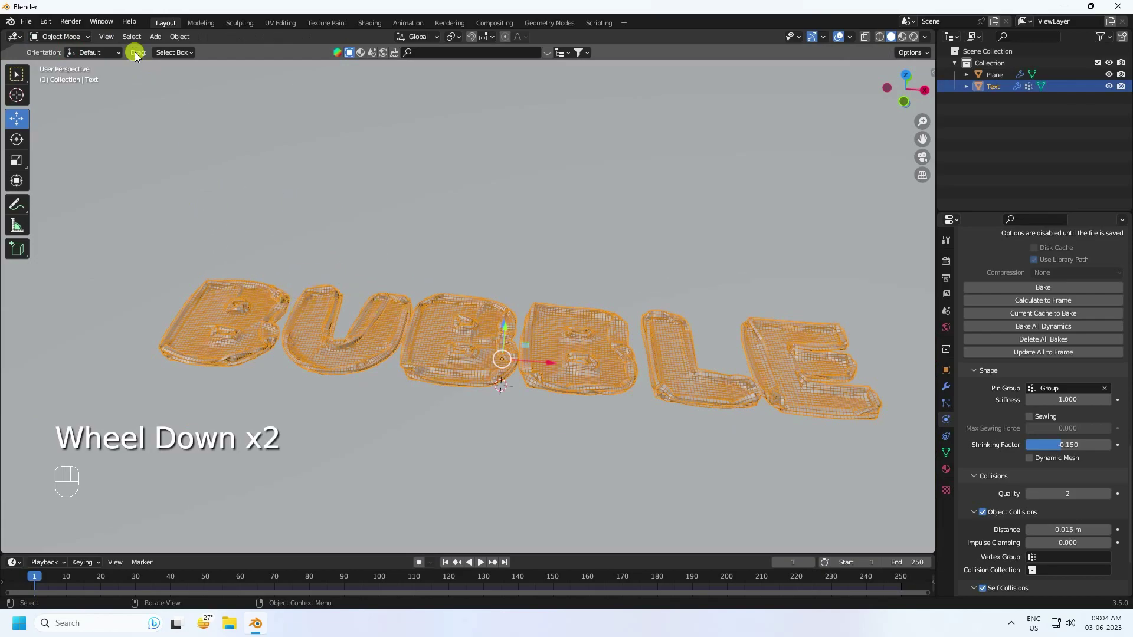
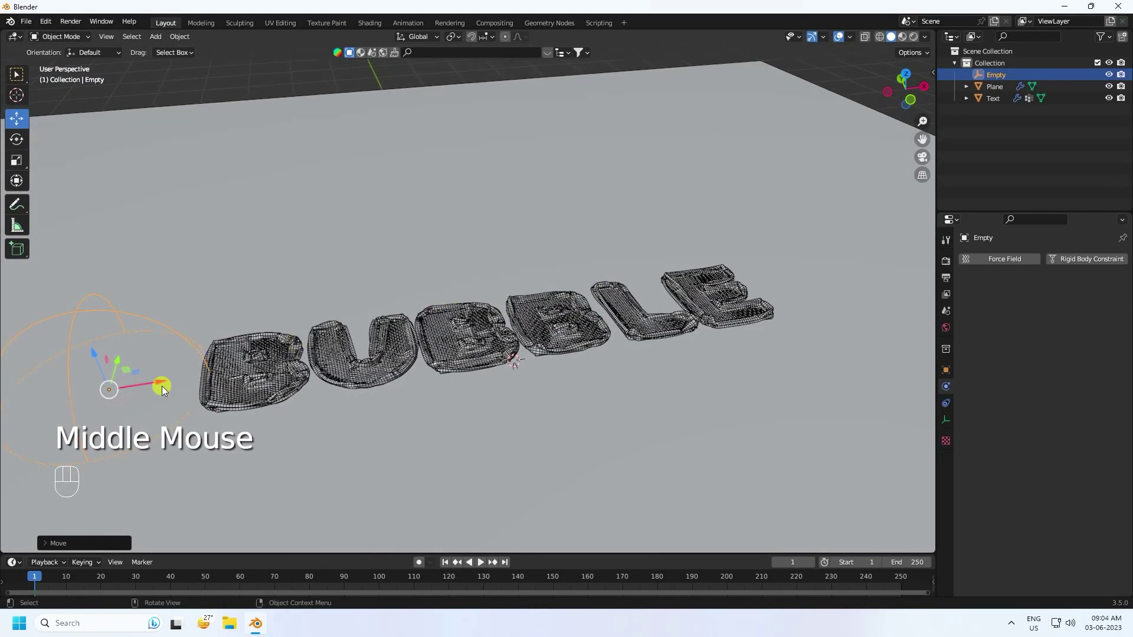
Add an Empty, move it beside the BUBBLE letters, and reselect the Text object
double_click(160, 383)
click(59, 553)
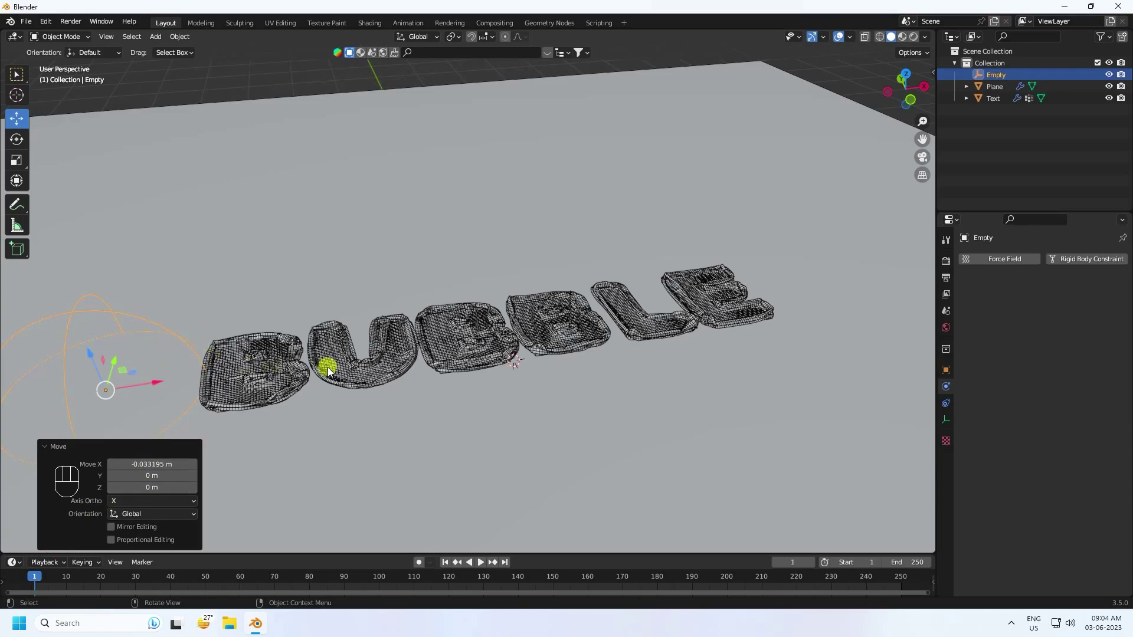
drag(323, 374, 300, 360)
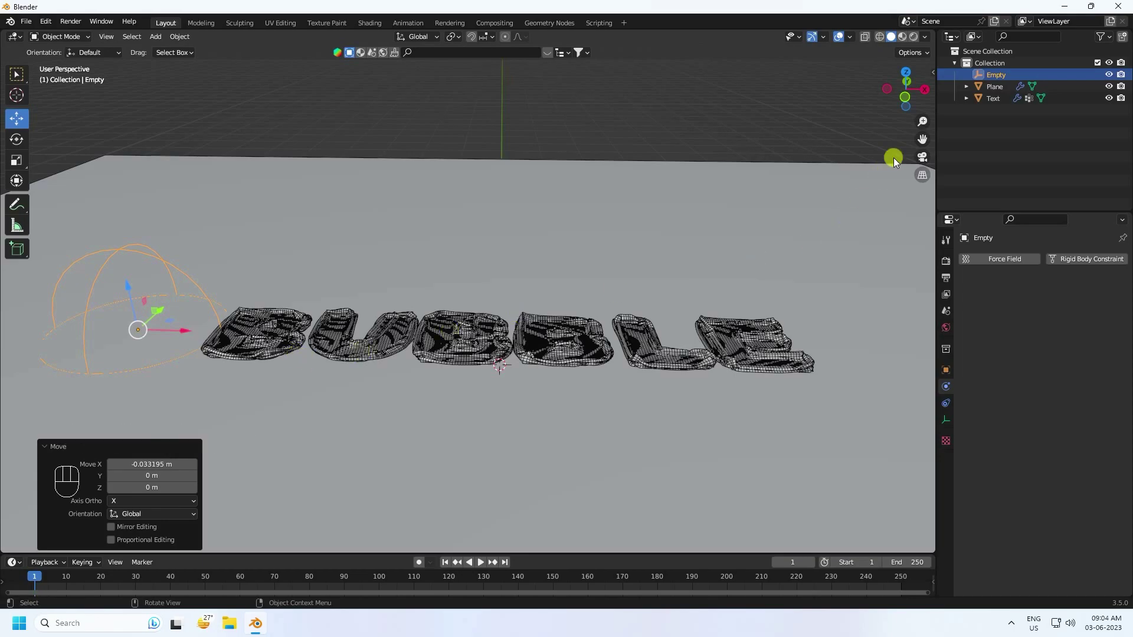
click(993, 104)
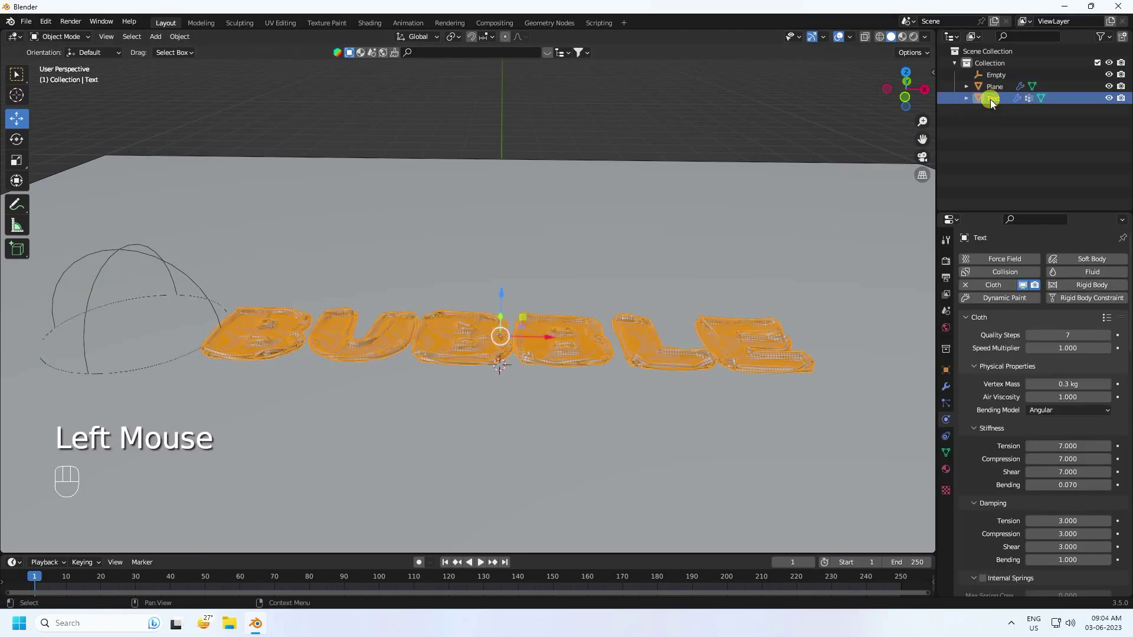
Add a Vertex Weight Proximity modifier on 'Group' targeting the Empty, keyframing its distances at frame 200
click(949, 391)
drag(982, 266, 796, 414)
scroll(up, 3)
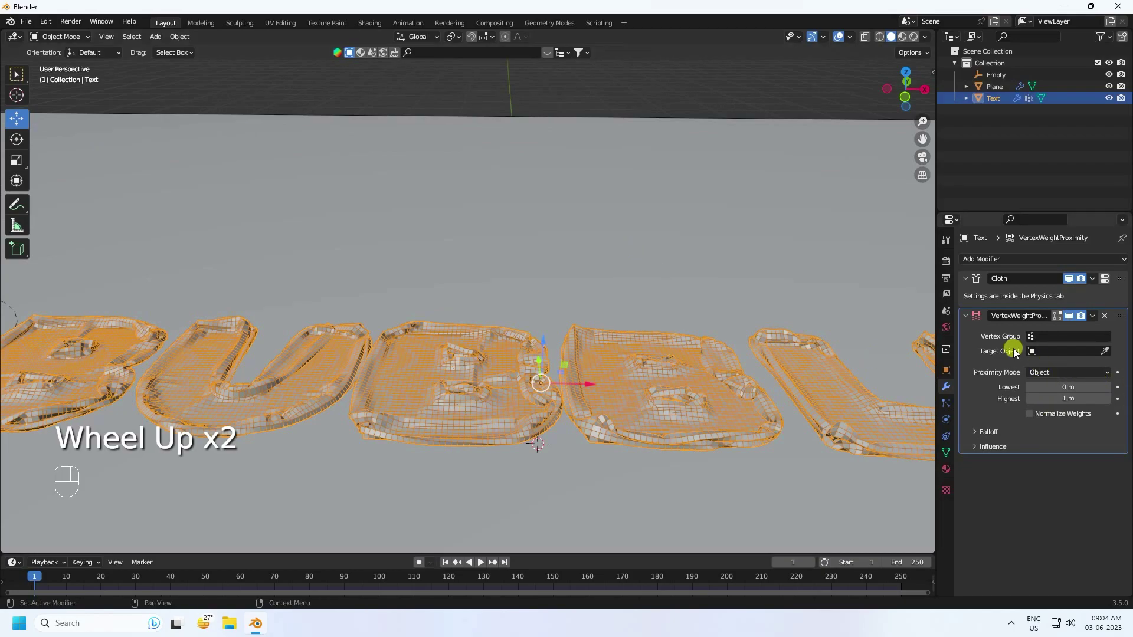
click(1033, 340)
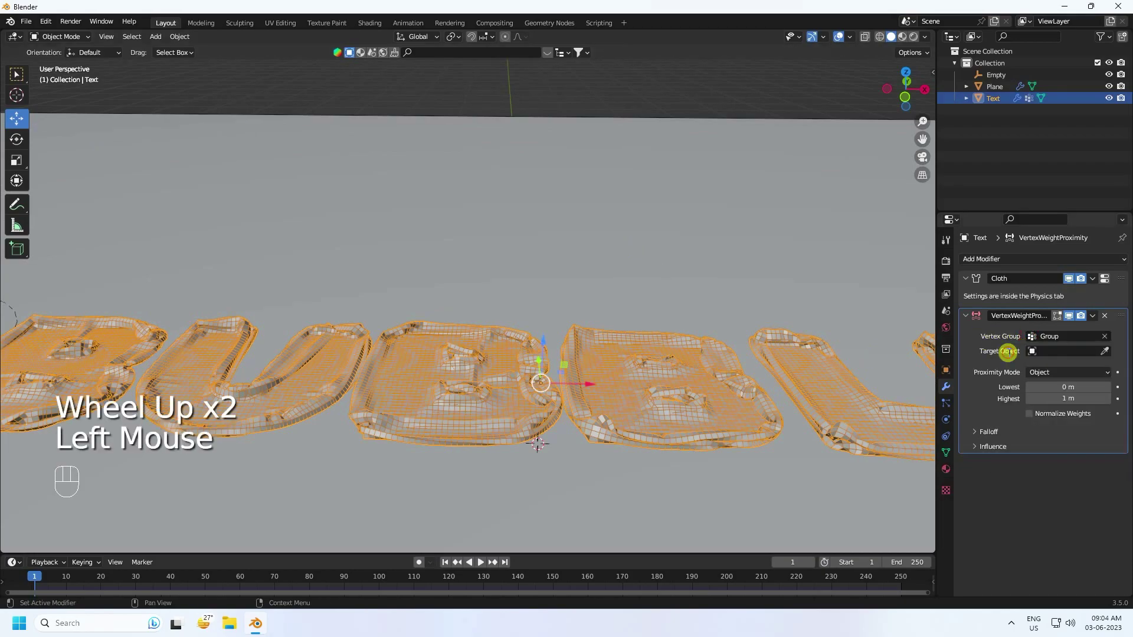
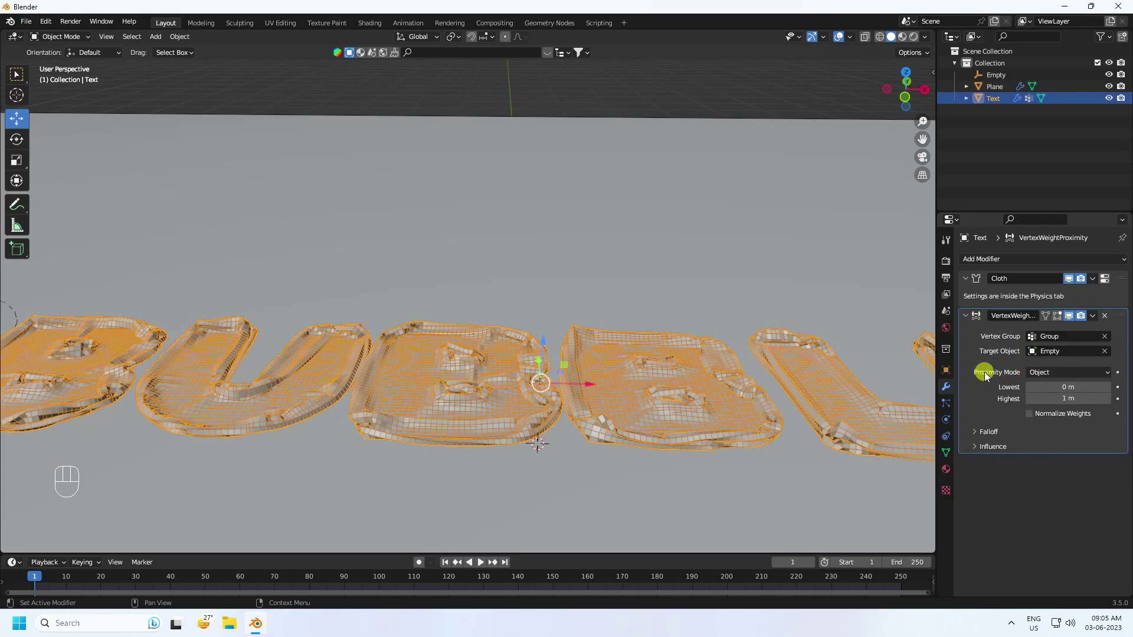
drag(1041, 375, 1042, 402)
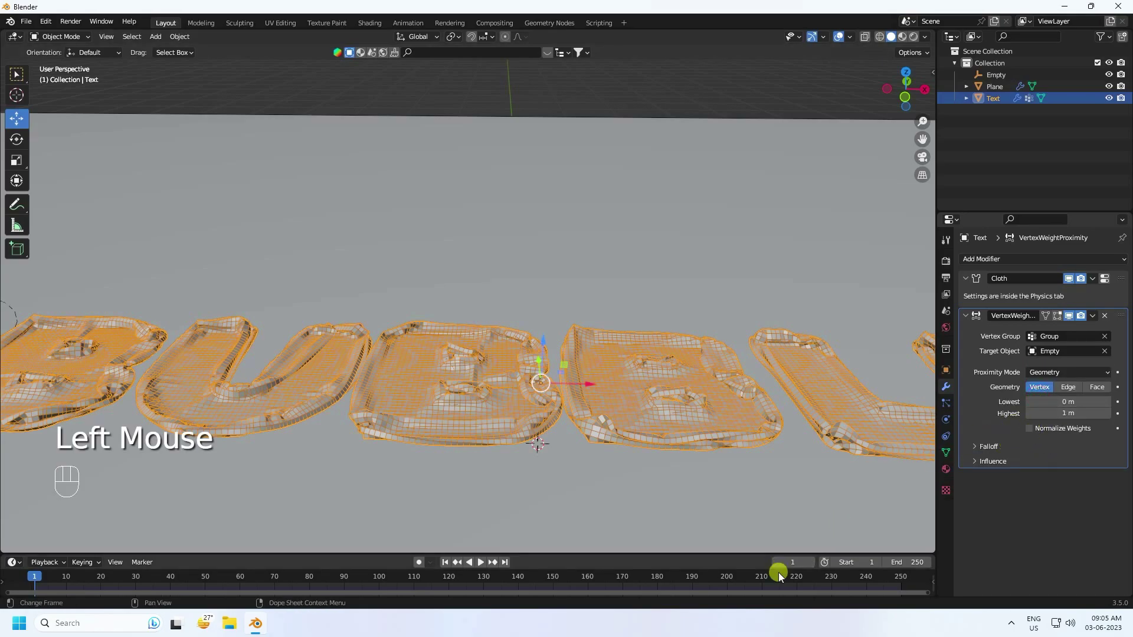
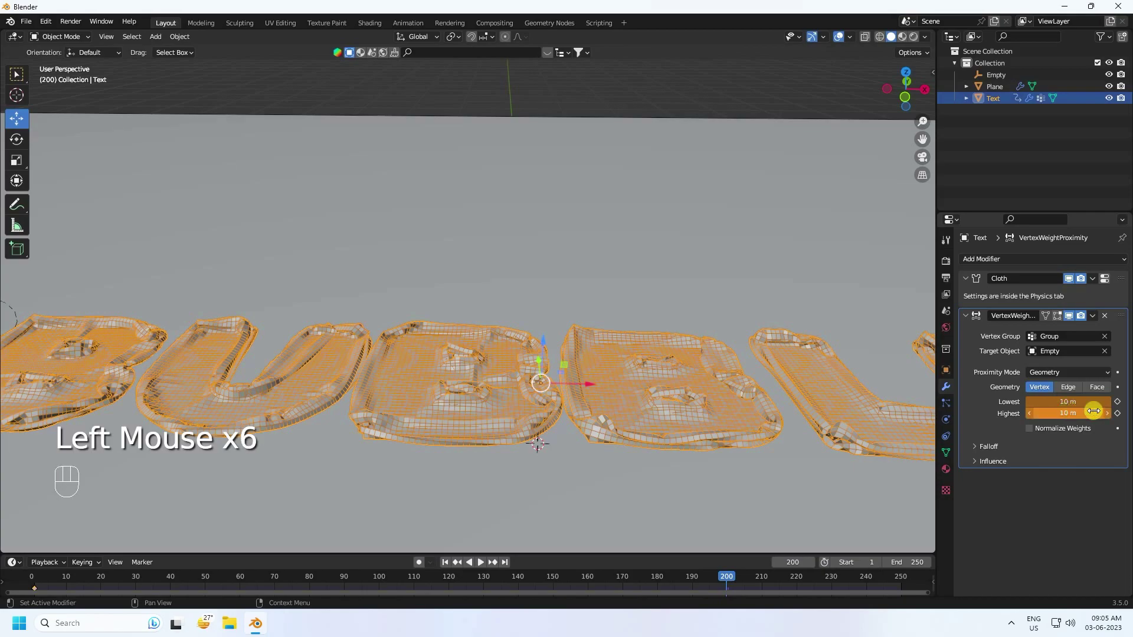
click(1117, 407)
click(1120, 415)
Keyframe the distances at frame 1, set the keyframes' interpolation, and return to frame 1
click(448, 566)
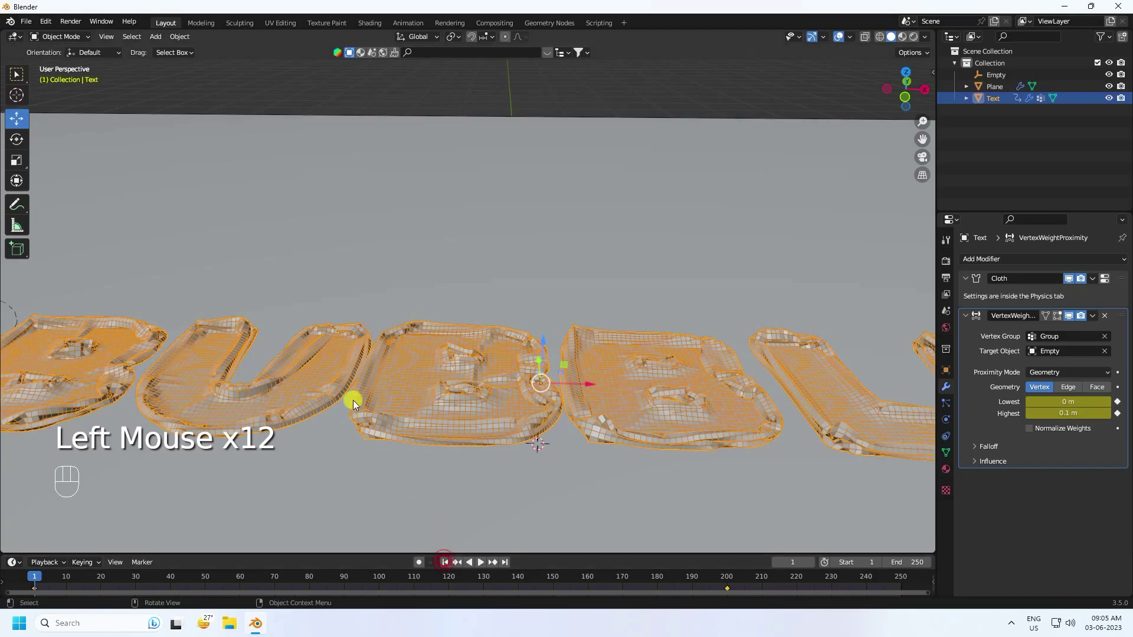
drag(620, 440, 608, 456)
click(486, 567)
double_click(473, 560)
drag(747, 571, 32, 551)
key(t)
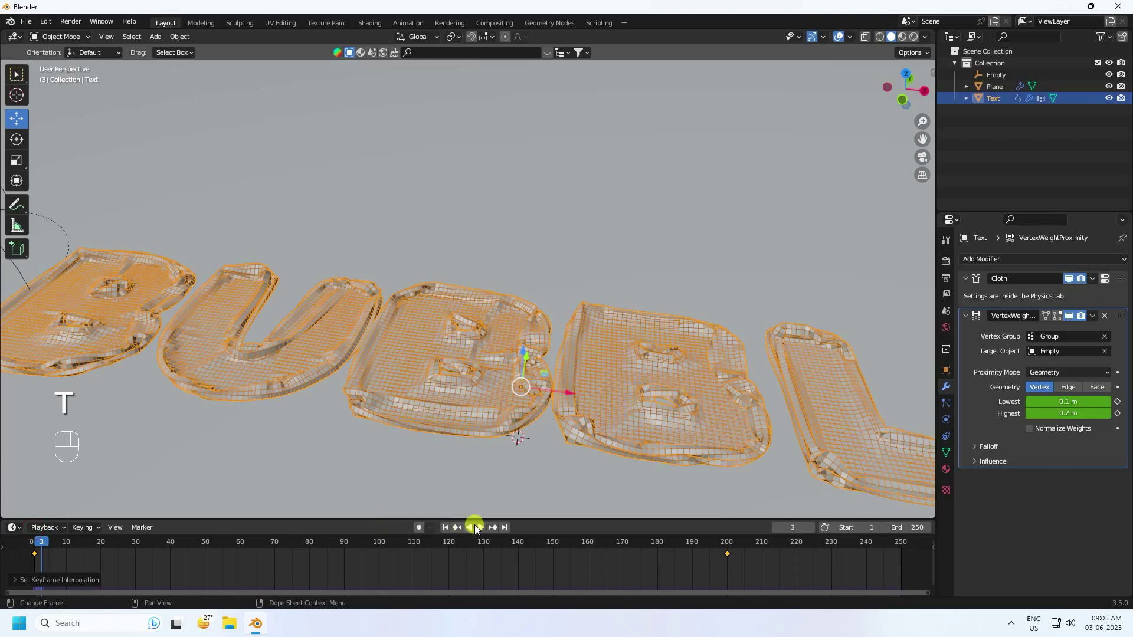
click(442, 531)
click(447, 531)
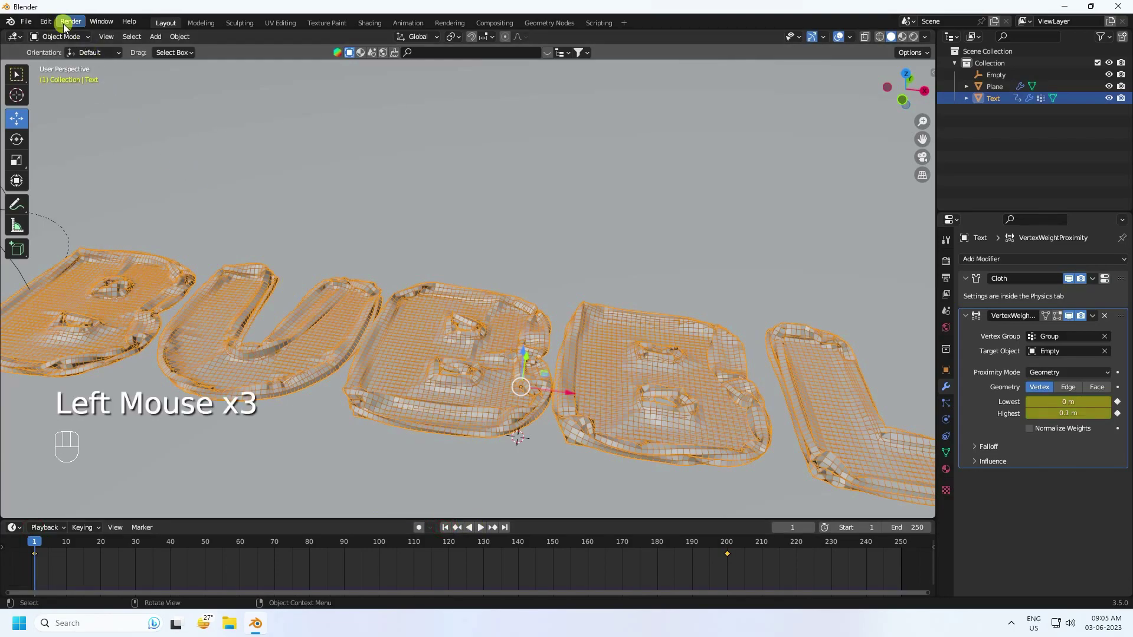
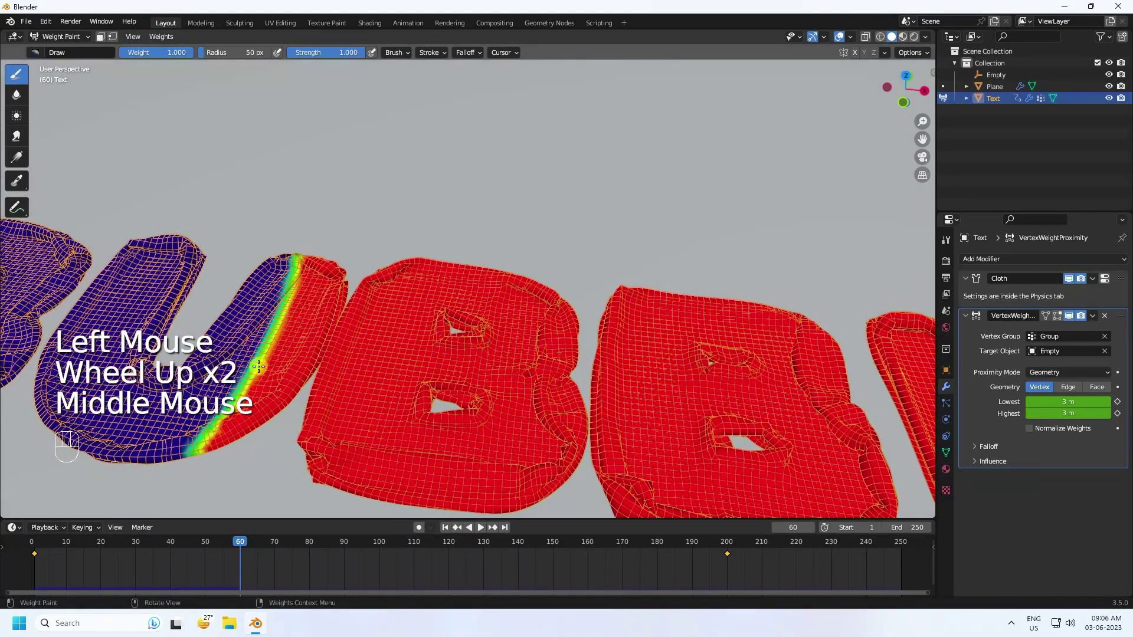
Preview the proximity weights, then bake all cloth dynamics for 250 frames and play it back
drag(58, 39, 65, 54)
click(450, 532)
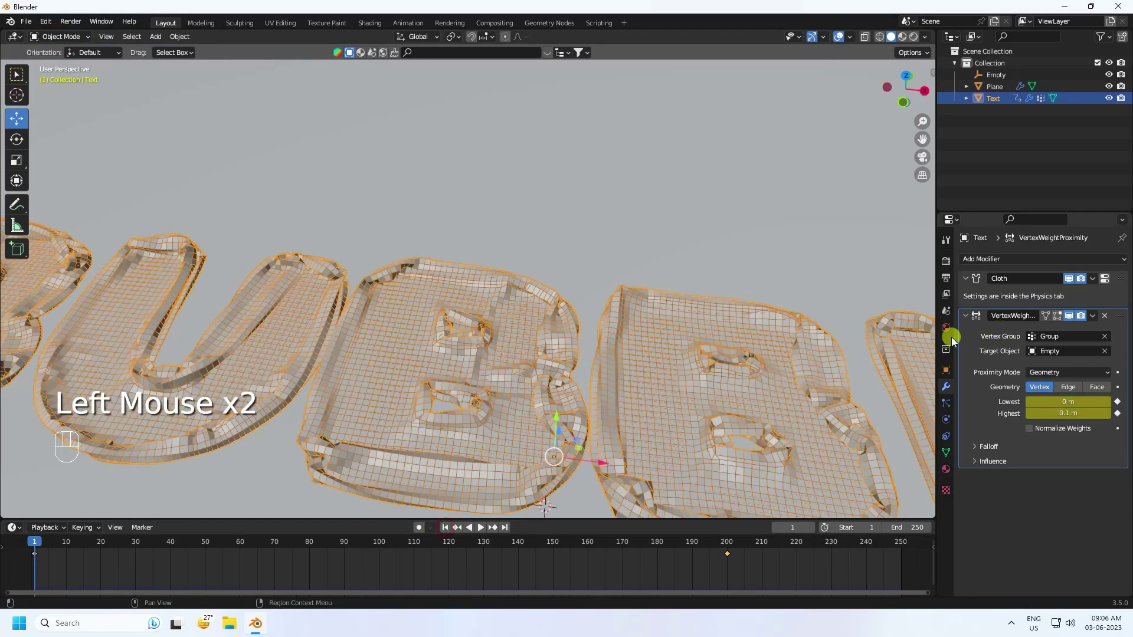
click(950, 437)
click(948, 424)
scroll(down, 3)
drag(1052, 387, 486, 533)
click(484, 530)
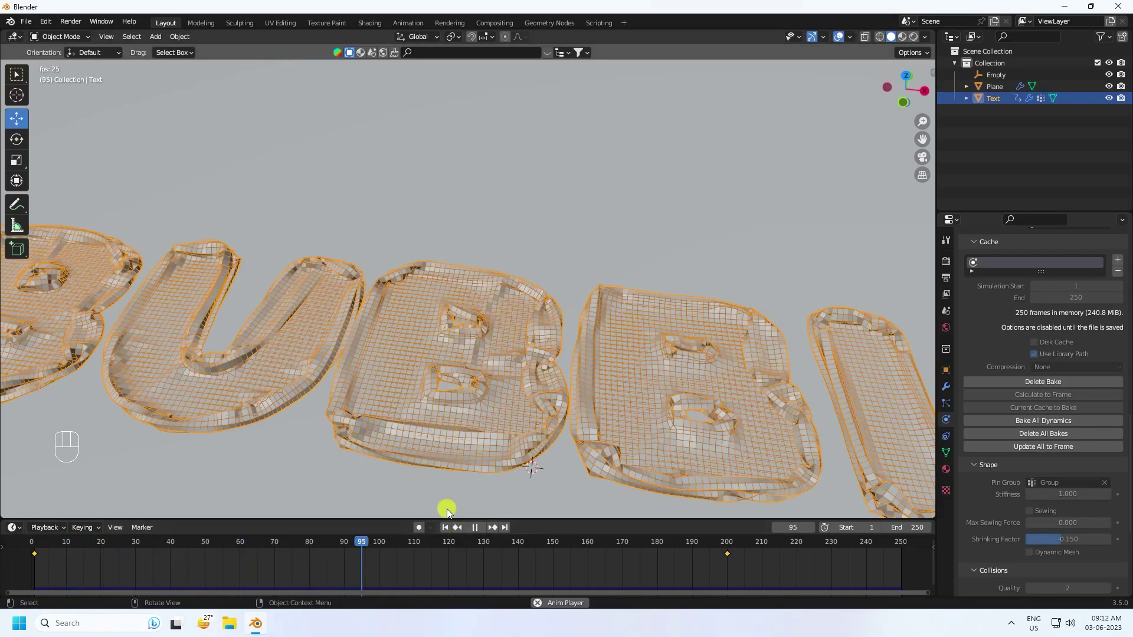
Stop playback at frame 1 and delete all baked cloth simulation data
click(480, 527)
click(452, 531)
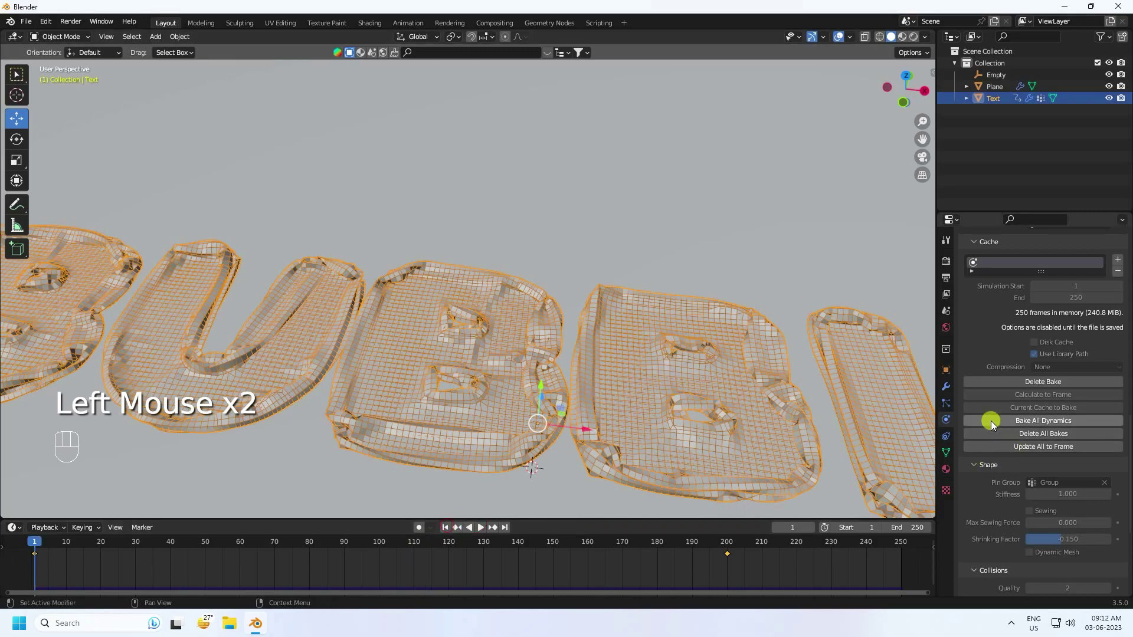
click(1044, 387)
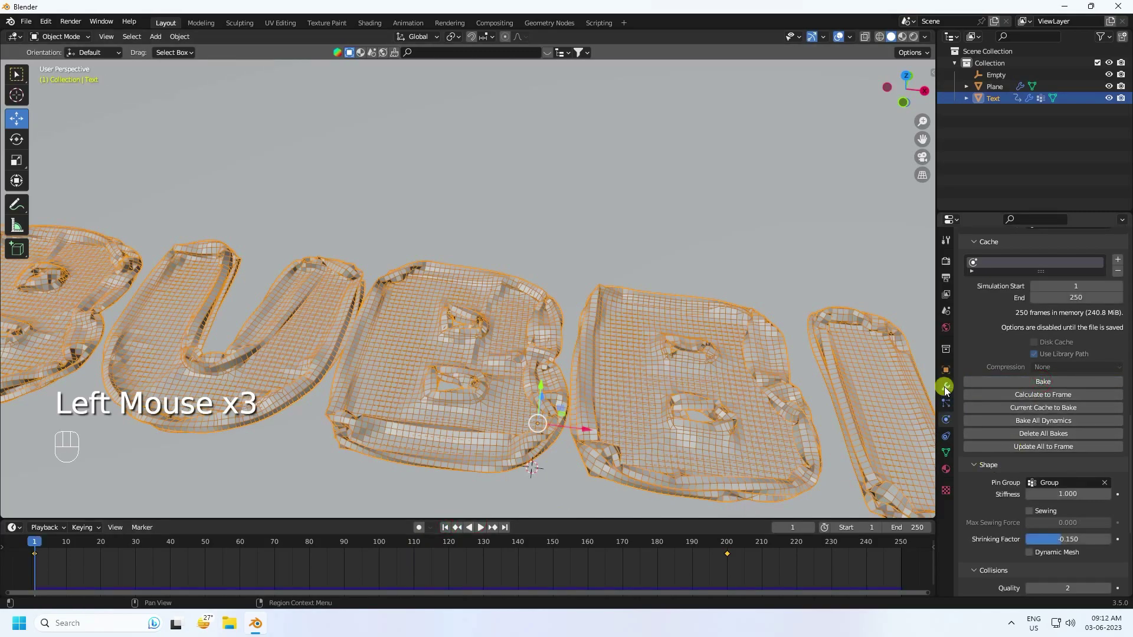
Move the Vertex Weight Proximity modifier above Cloth and collapse it
click(948, 392)
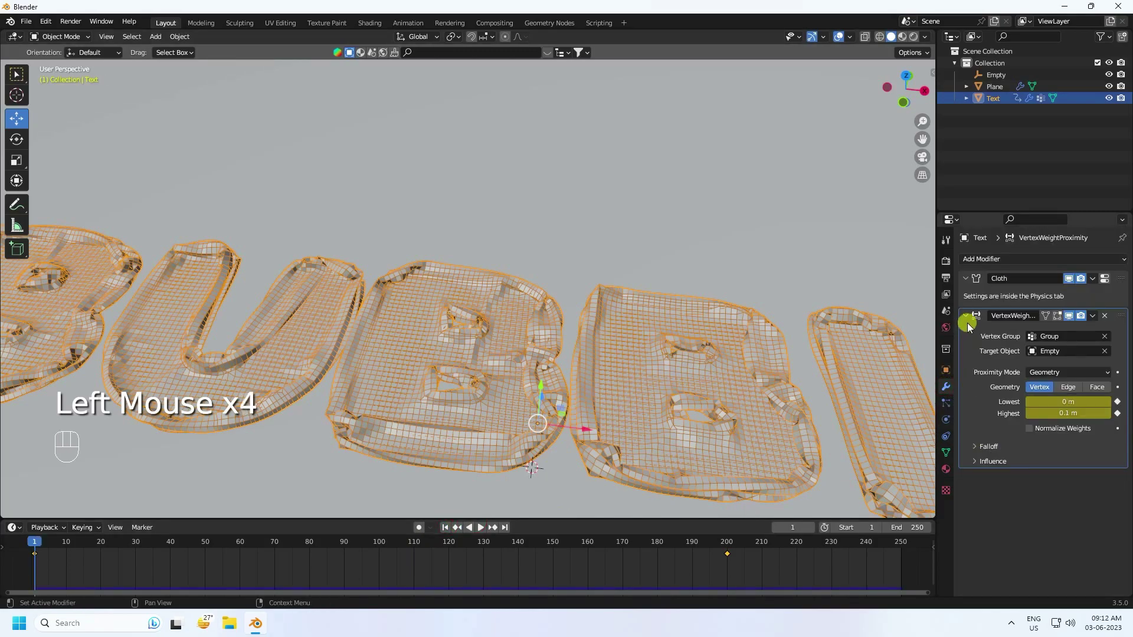
double_click(978, 450)
double_click(978, 462)
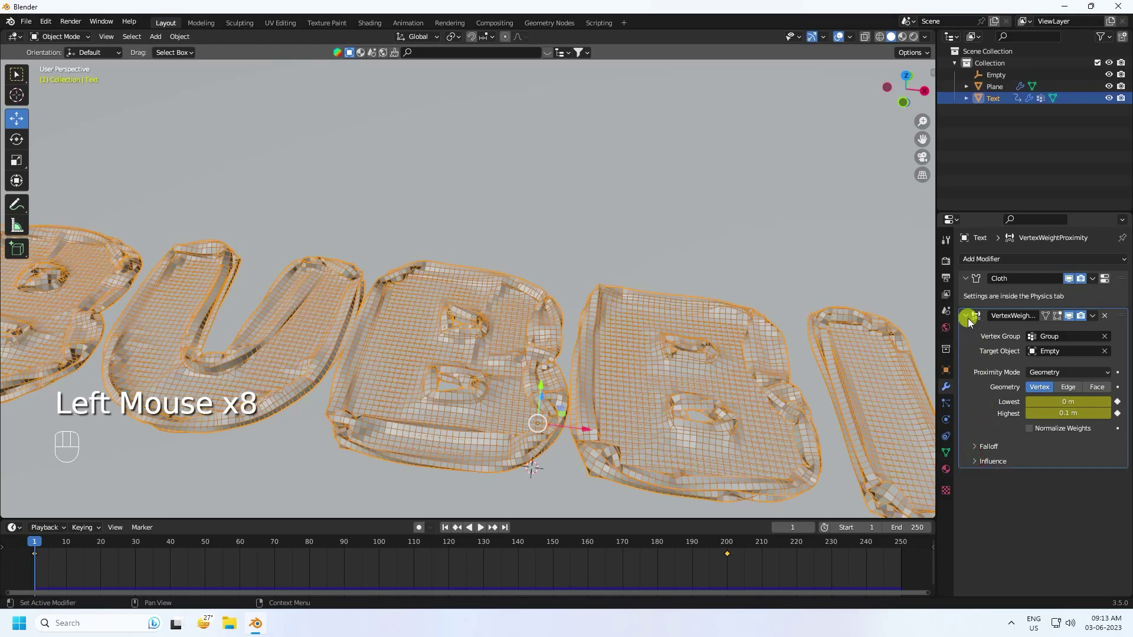
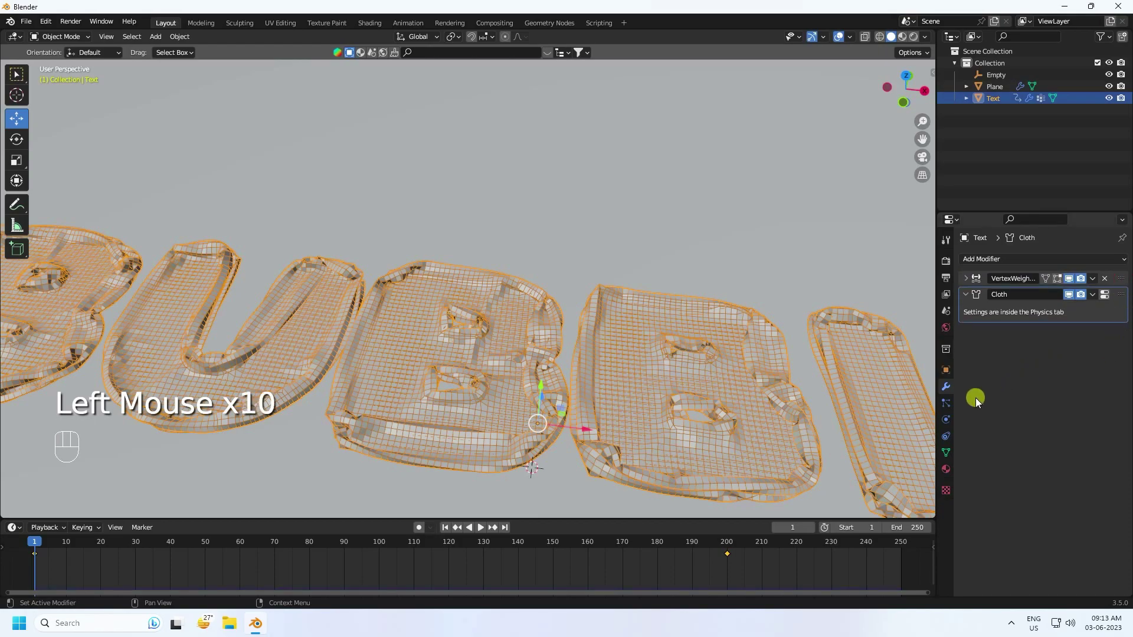
Bake all cloth dynamics again so the full 250 frames are cached, back at frame 1
click(951, 435)
click(950, 427)
scroll(down, 3)
scroll(up, 3)
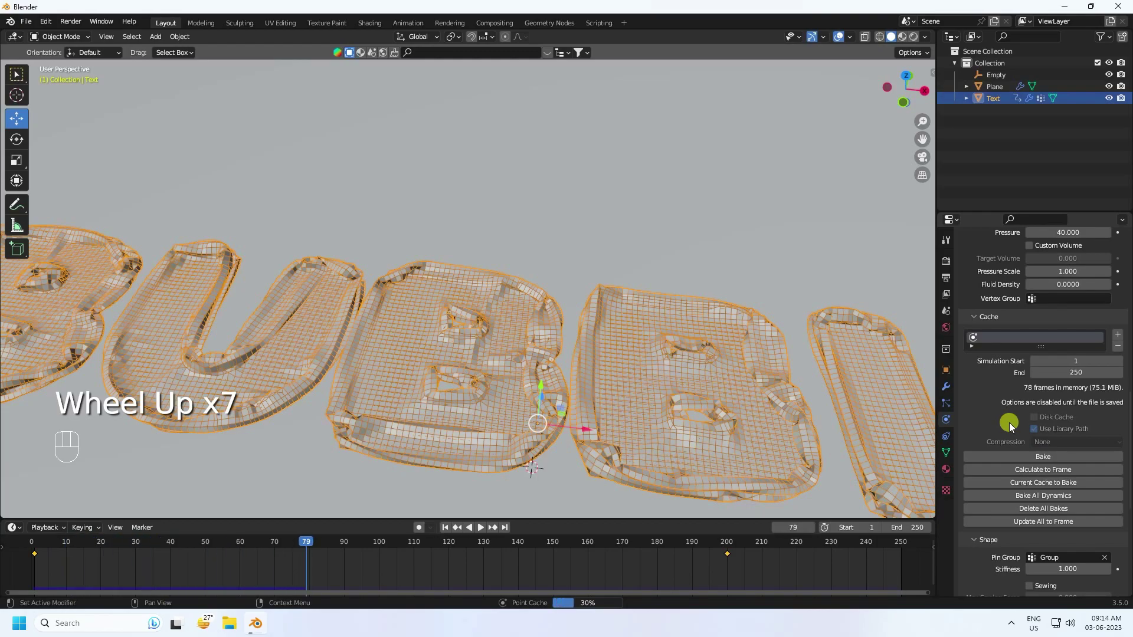
click(452, 532)
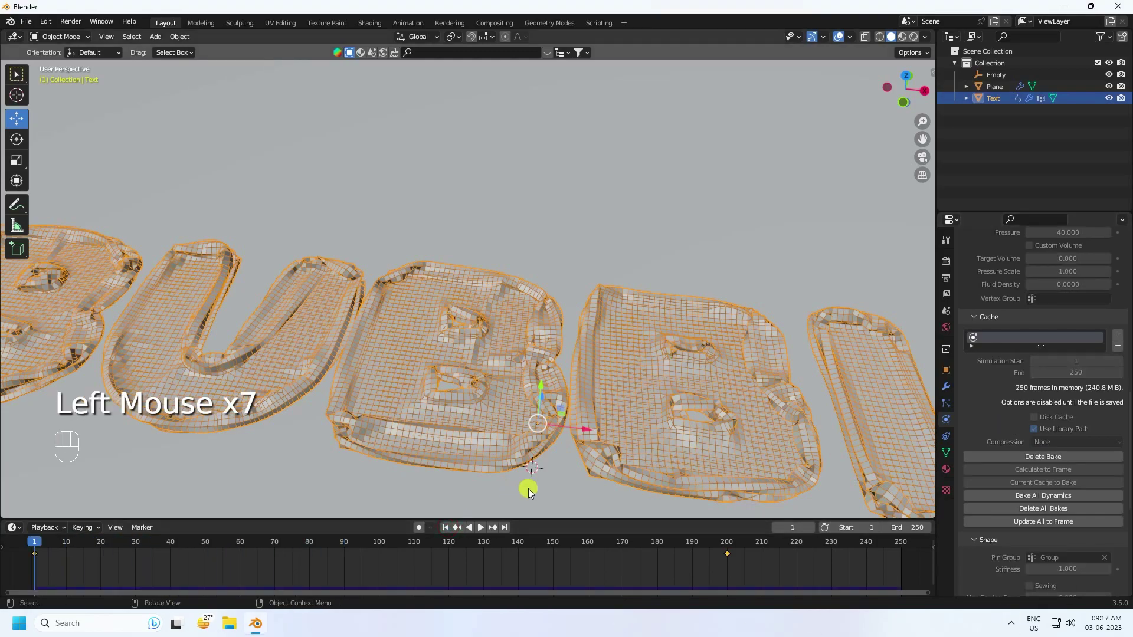
scroll(down, 3)
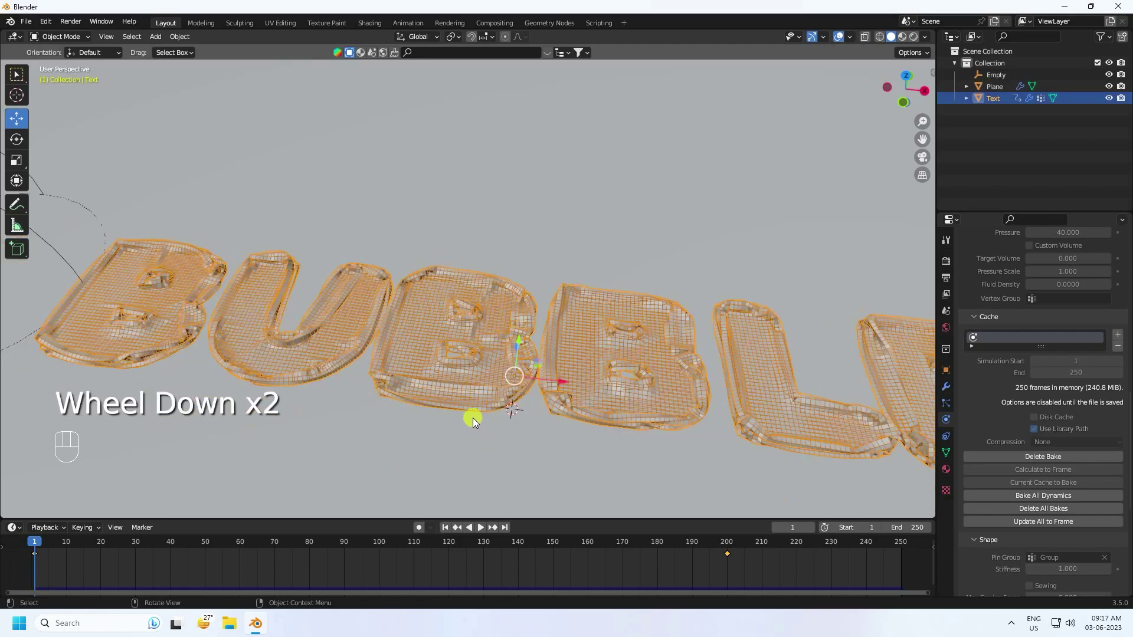
Play the baked inflation animation while orbiting around the letters
drag(457, 402, 460, 427)
click(484, 532)
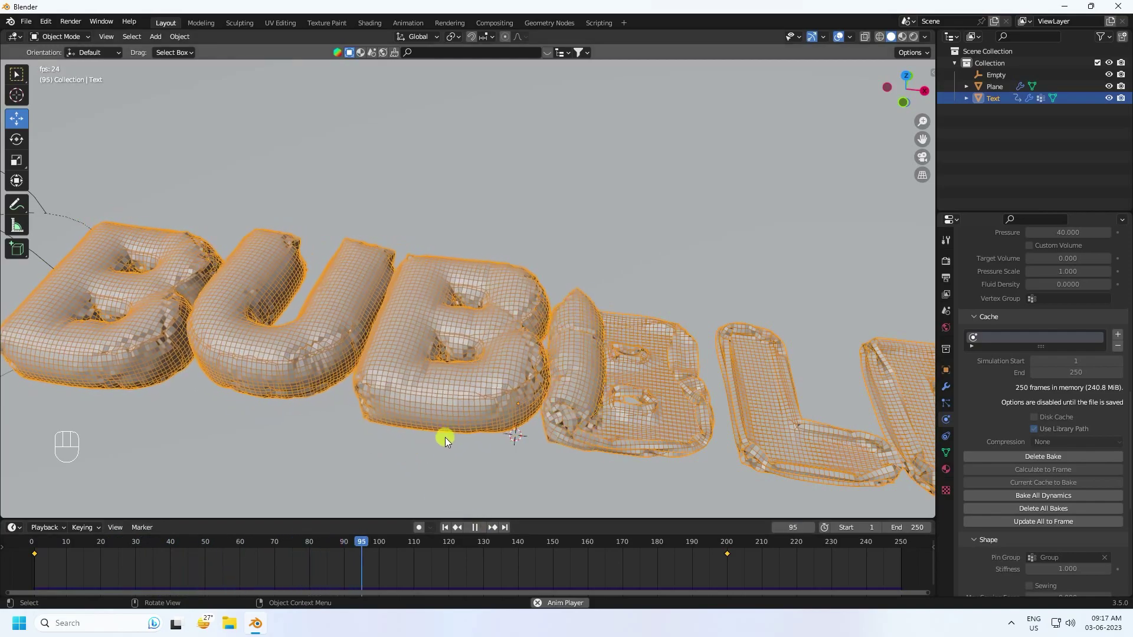
scroll(down, 3)
drag(543, 407, 543, 468)
scroll(up, 3)
drag(496, 466, 460, 431)
Replay and stop at frame 163, then shade the inflated letters smooth
click(445, 532)
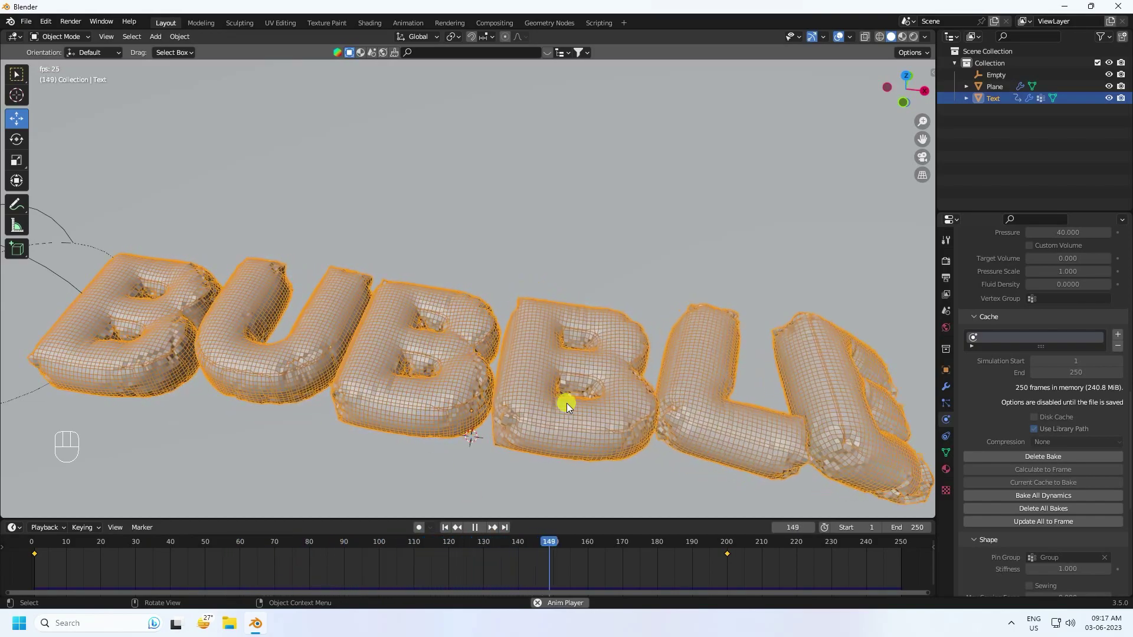
click(481, 530)
click(448, 533)
click(488, 533)
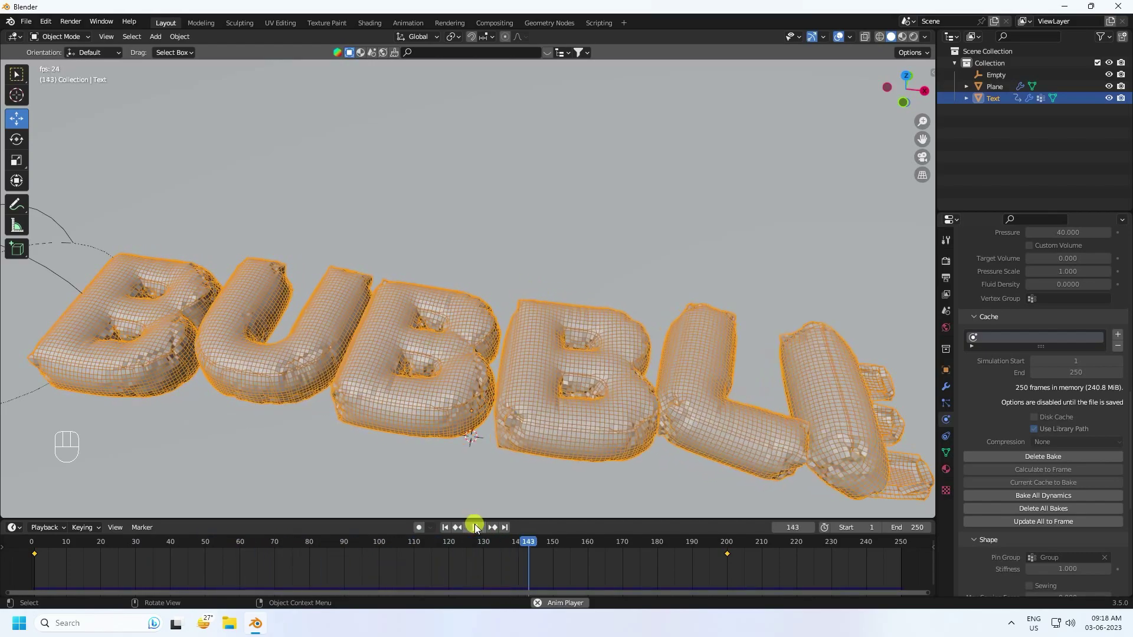
click(478, 529)
right_click(535, 371)
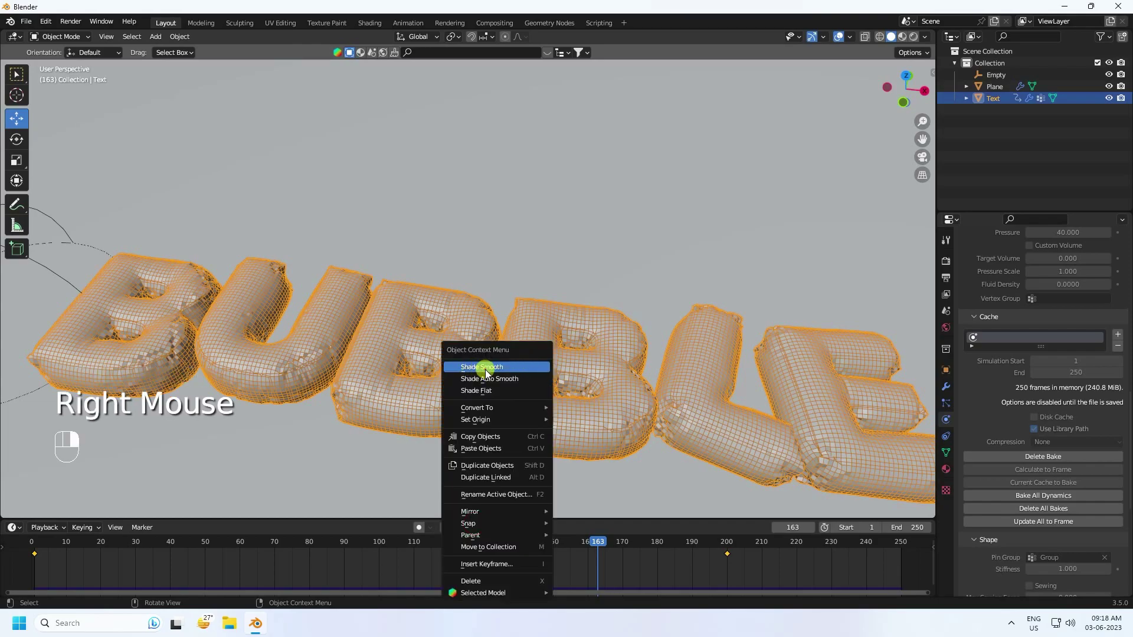
click(489, 375)
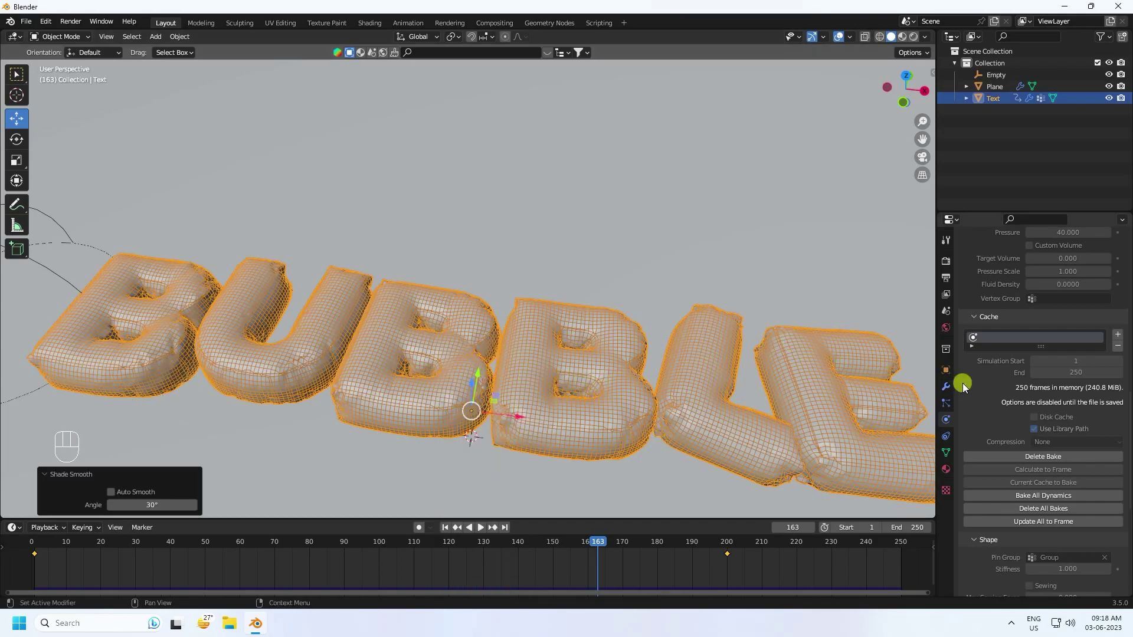
Bring up the Add Modifier list for a Subdivision Surface on the BUBBLE mesh
click(950, 390)
drag(980, 263, 891, 479)
scroll(up, 3)
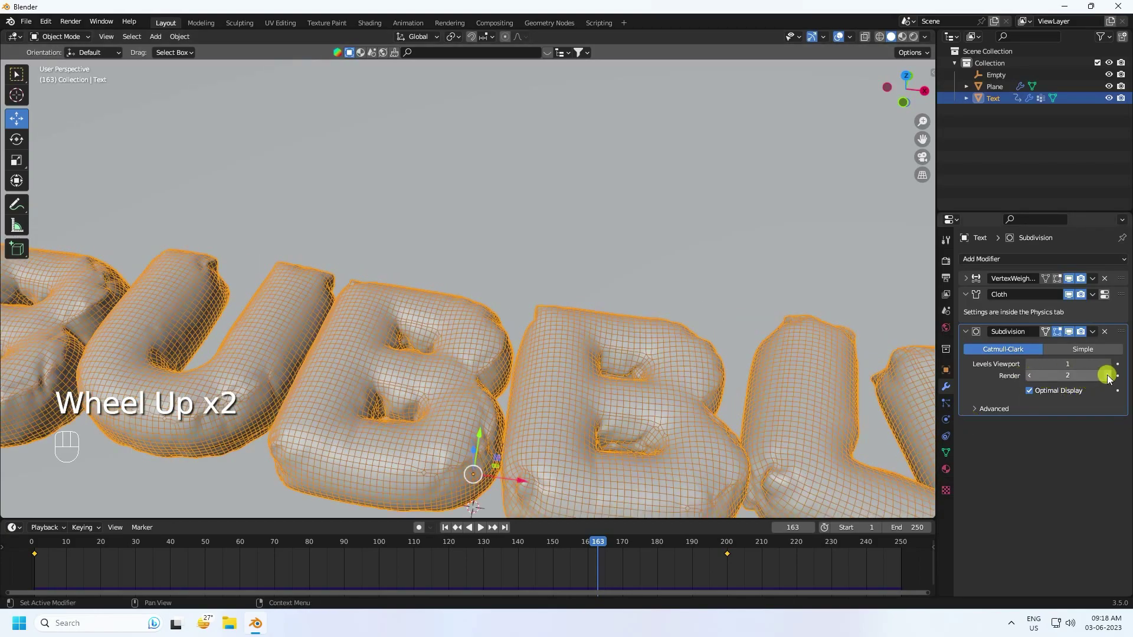
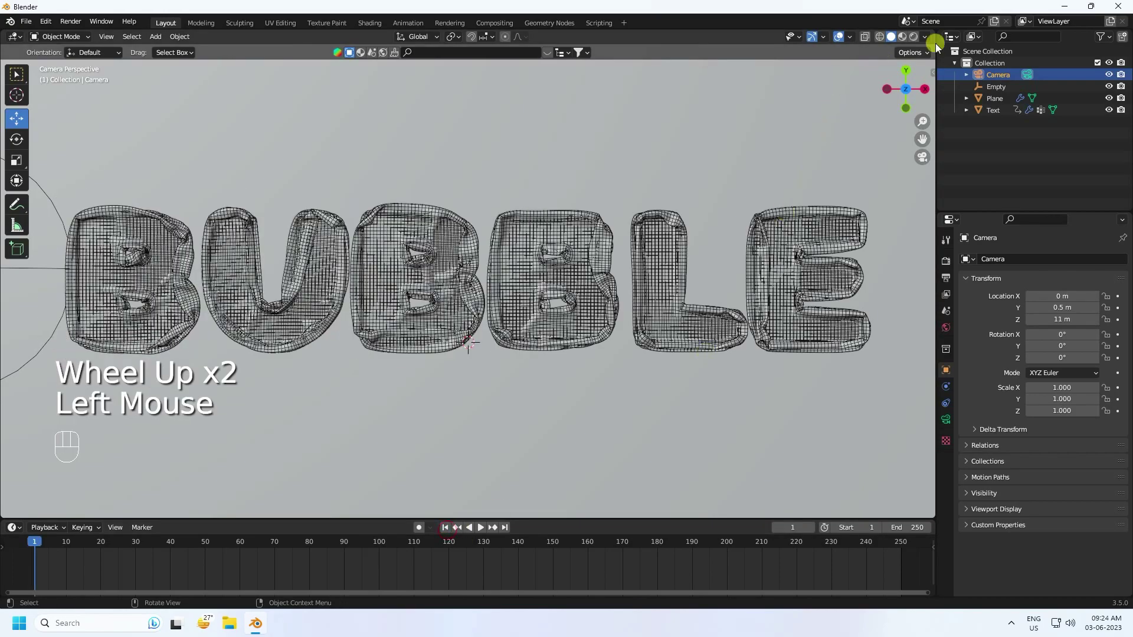
Rewind to the timeline start and play the inflation through the camera view
click(904, 42)
click(477, 533)
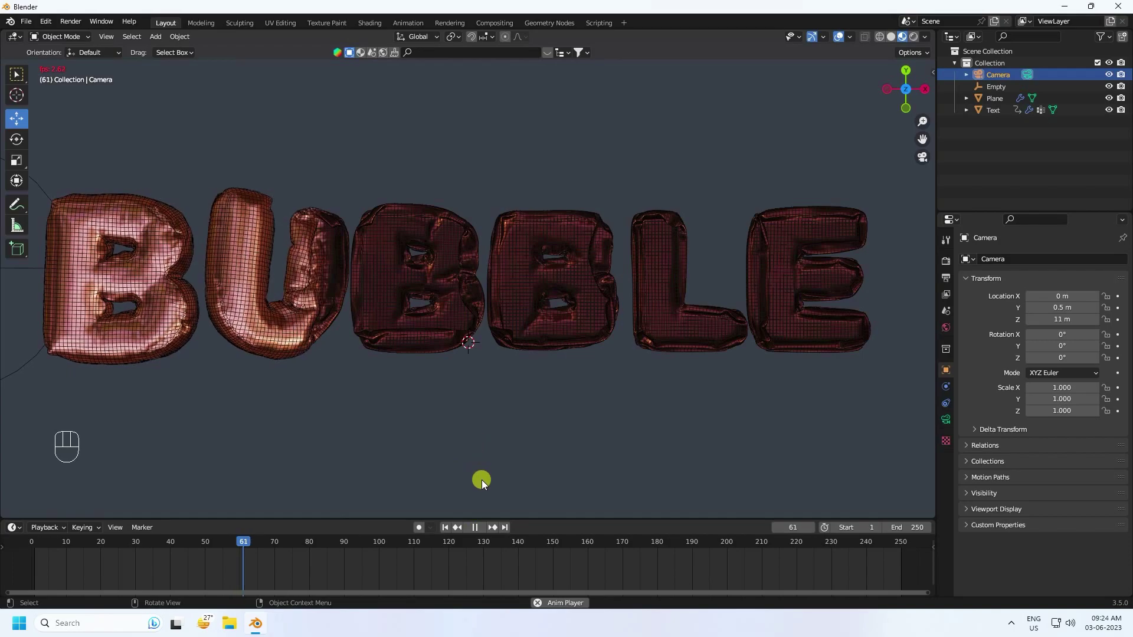
Light the world with the artist_workshop_4k.exr environment texture at strength 1.5
click(1001, 399)
click(946, 331)
drag(1033, 342, 800, 396)
click(1075, 360)
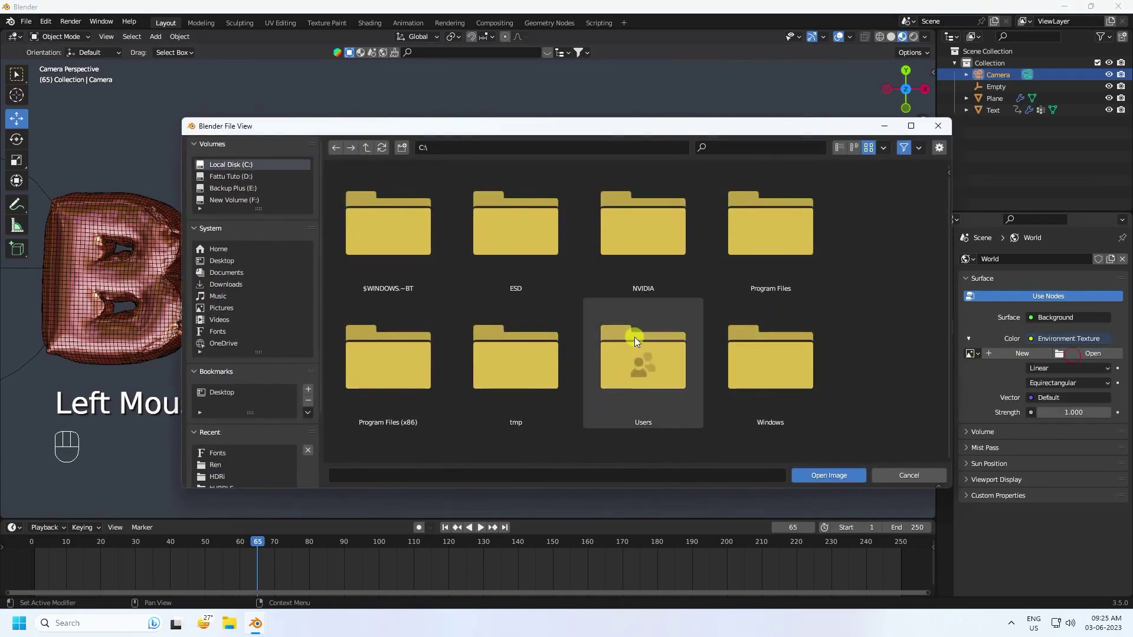
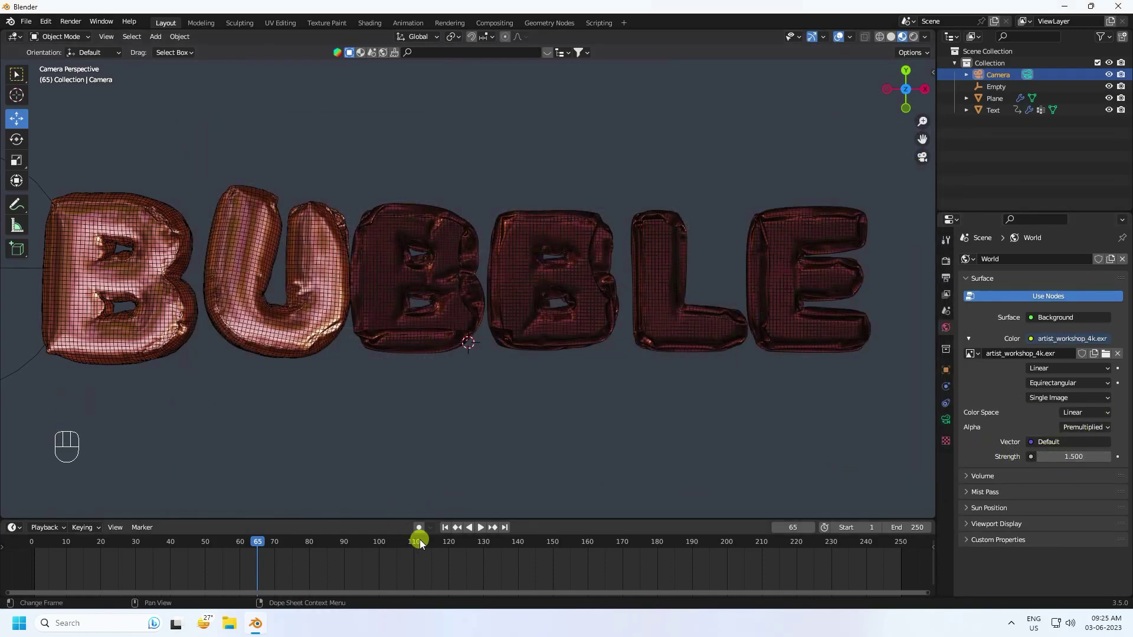
Jump to frame 112 and bring up the render device choices
click(423, 544)
click(423, 544)
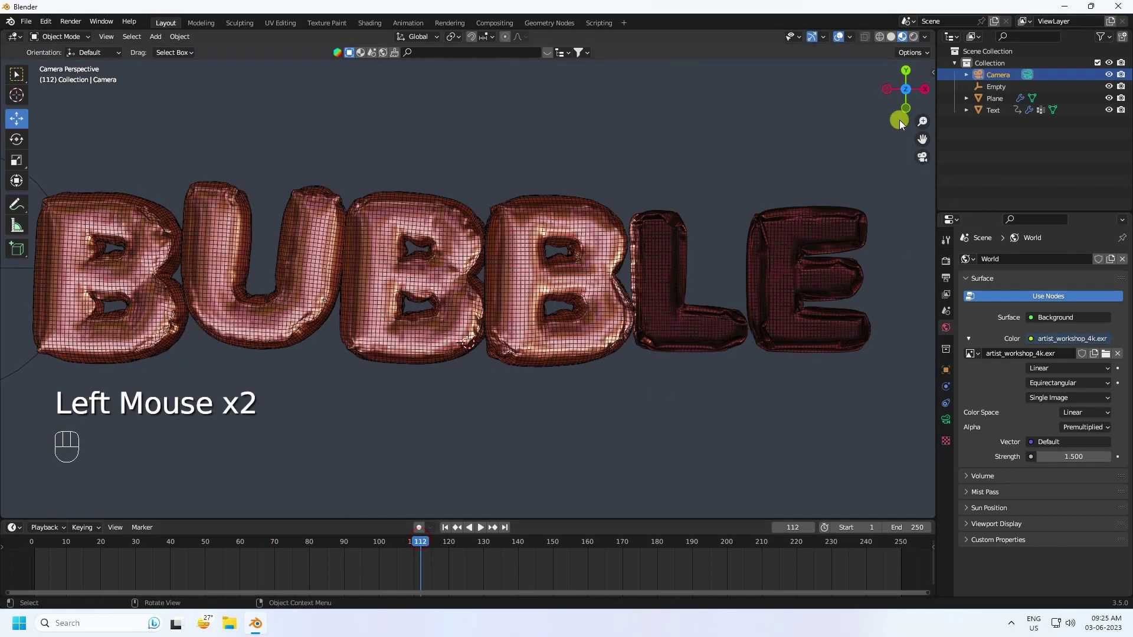